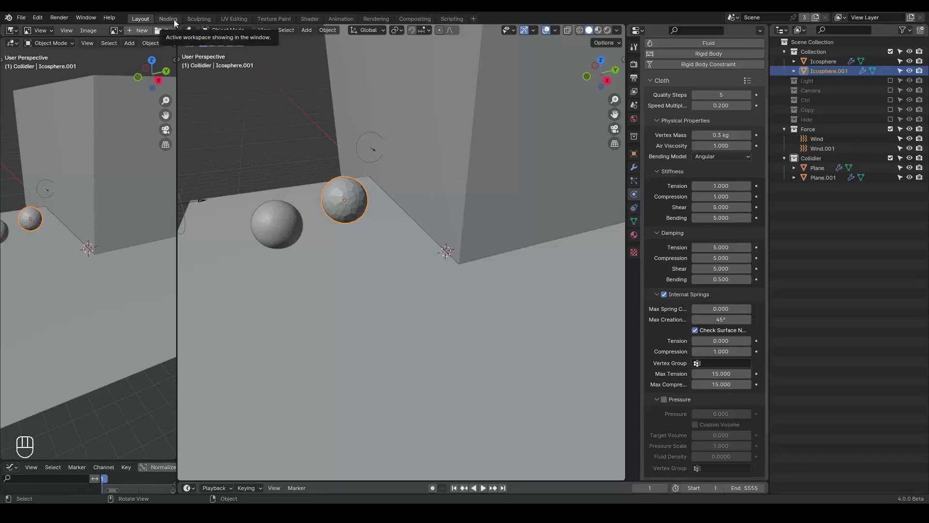
# In the Geometry Nodes workspace, move Icosphere.001's Geometry Nodes modifier above Cloth.
pyautogui.click(177, 23)
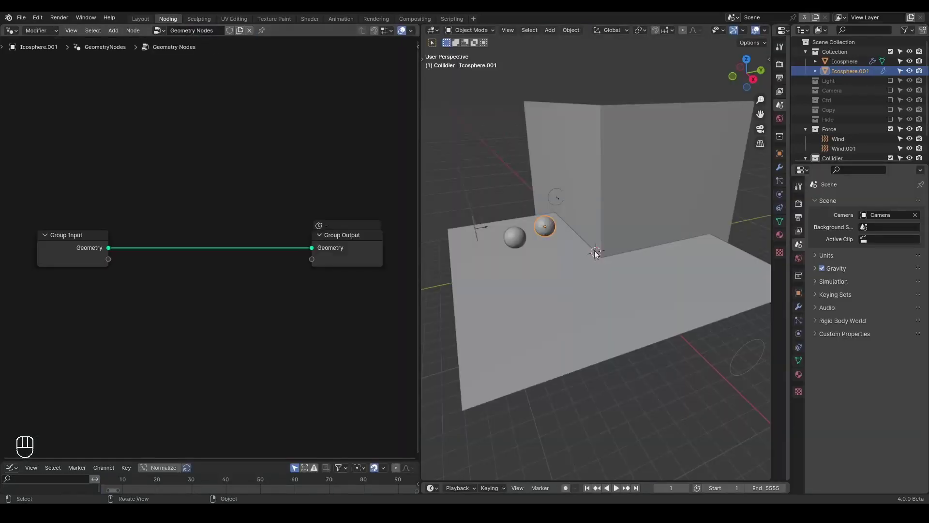
pyautogui.moveTo(579, 258); pyautogui.dragTo(601, 263)
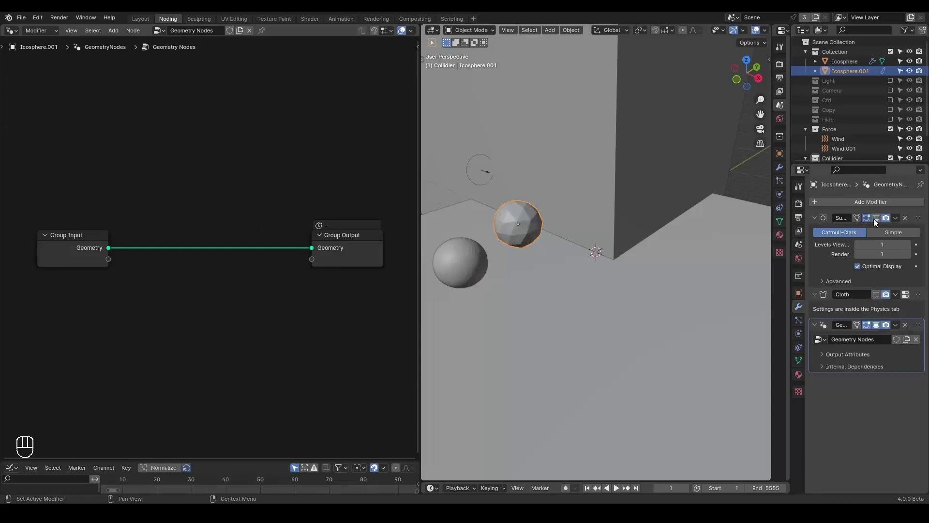
pyautogui.moveTo(923, 326); pyautogui.dragTo(921, 272)
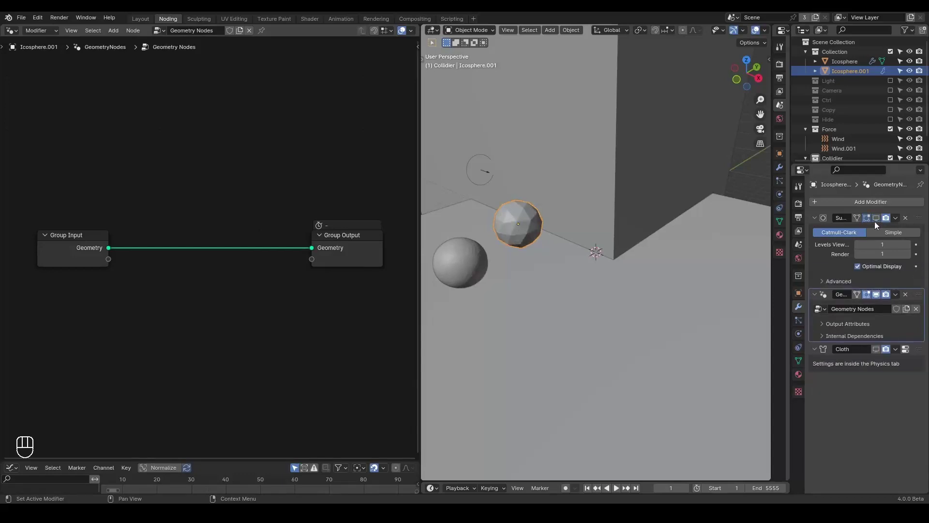
pyautogui.click(887, 223)
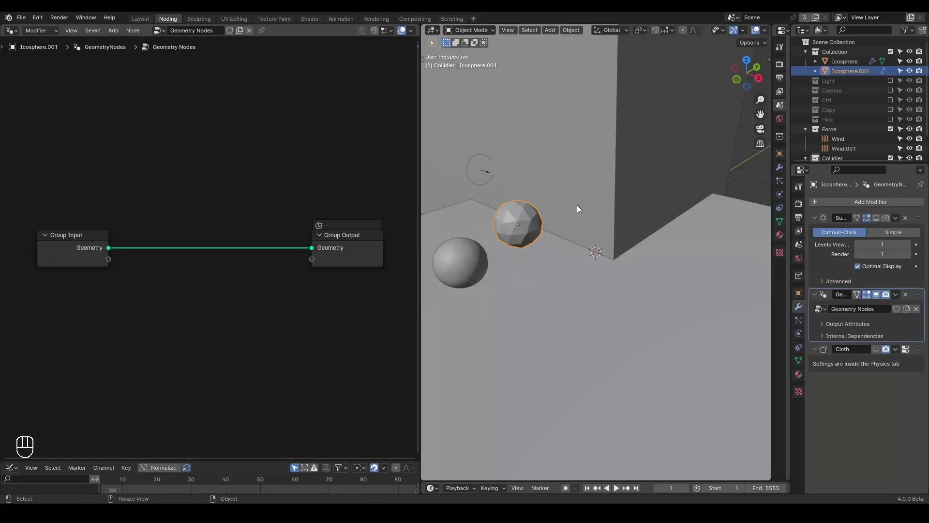
# Duplicate the icosphere and move the copy into the Collider collection.
pyautogui.press('shift+d')
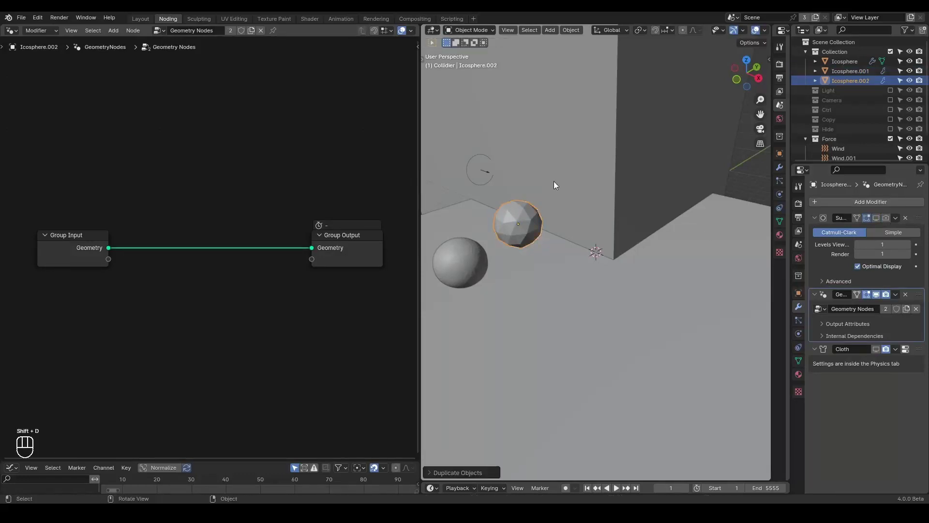
pyautogui.moveTo(864, 81); pyautogui.dragTo(860, 111)
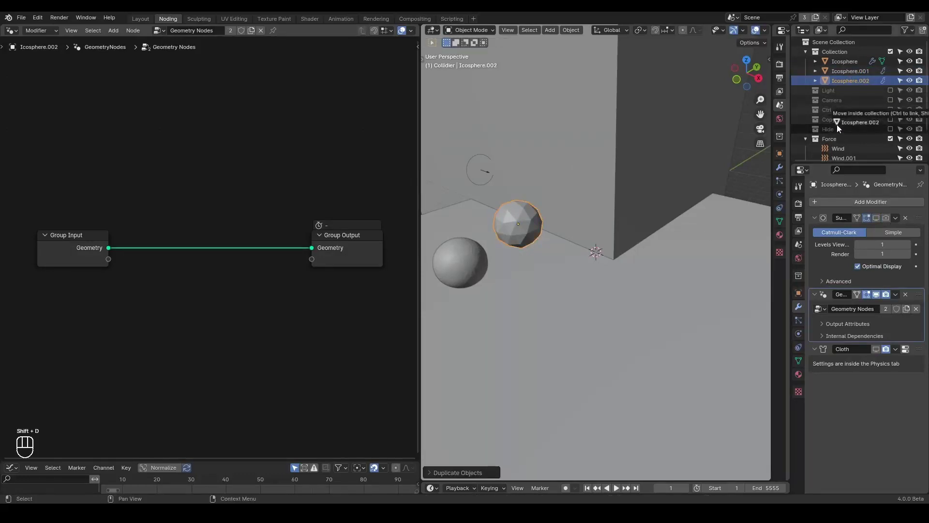
pyautogui.click(811, 131)
pyautogui.middleClick(556, 191)
pyautogui.middleClick(612, 228)
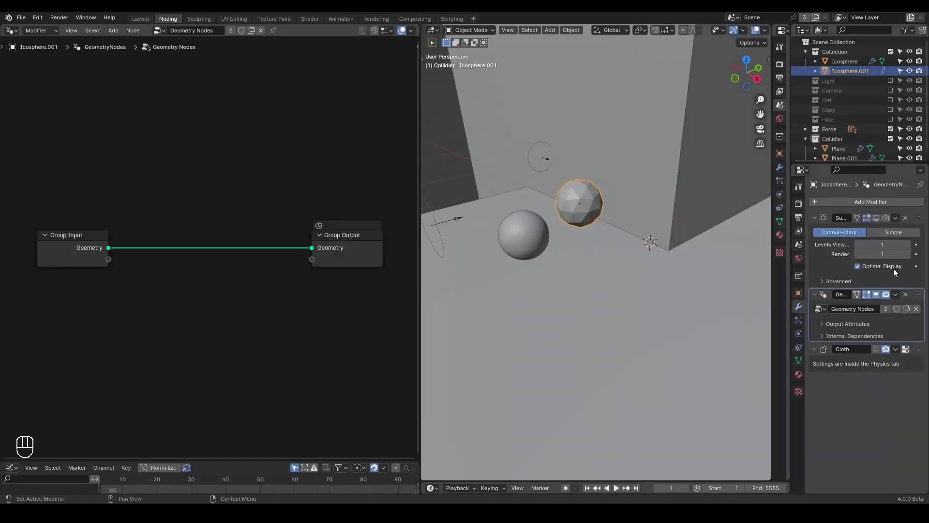
# Delete Icosphere.001's Subdivision modifier and select its Group Input node.
pyautogui.click(908, 218)
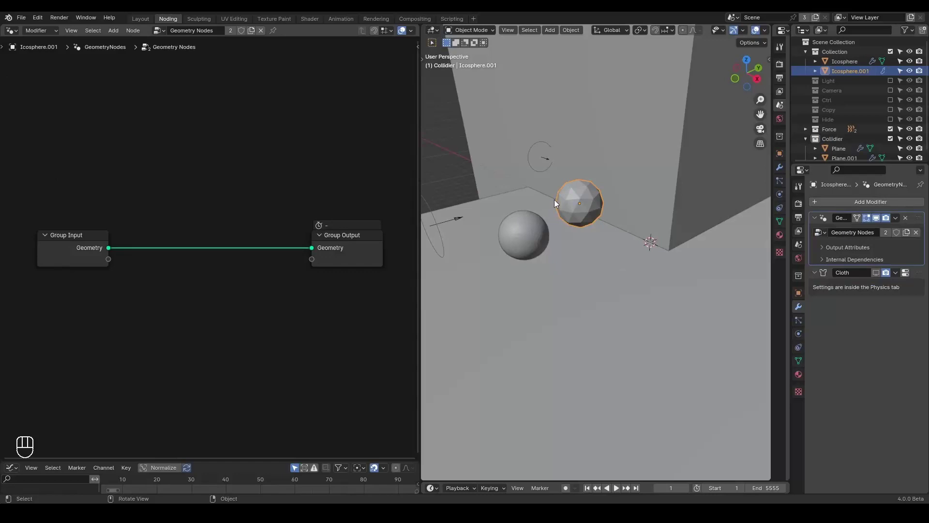
pyautogui.middleClick(175, 208)
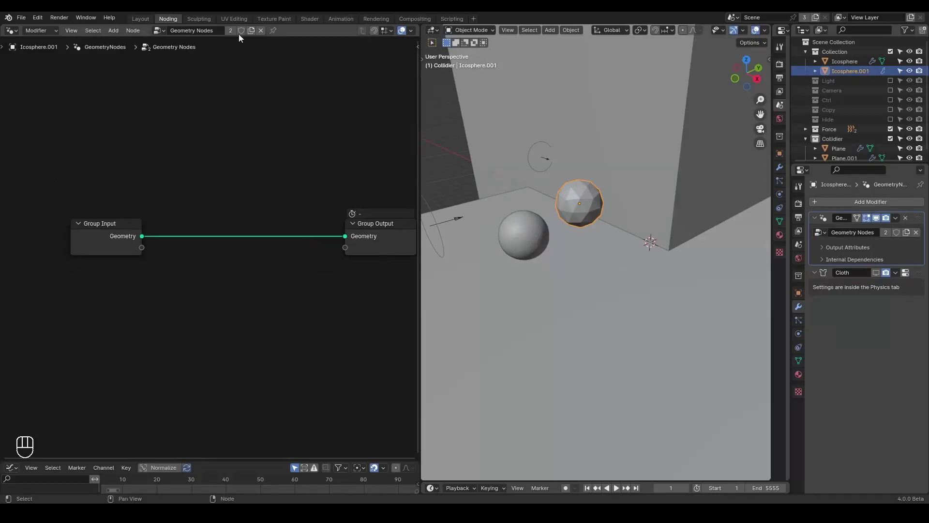
pyautogui.click(125, 228)
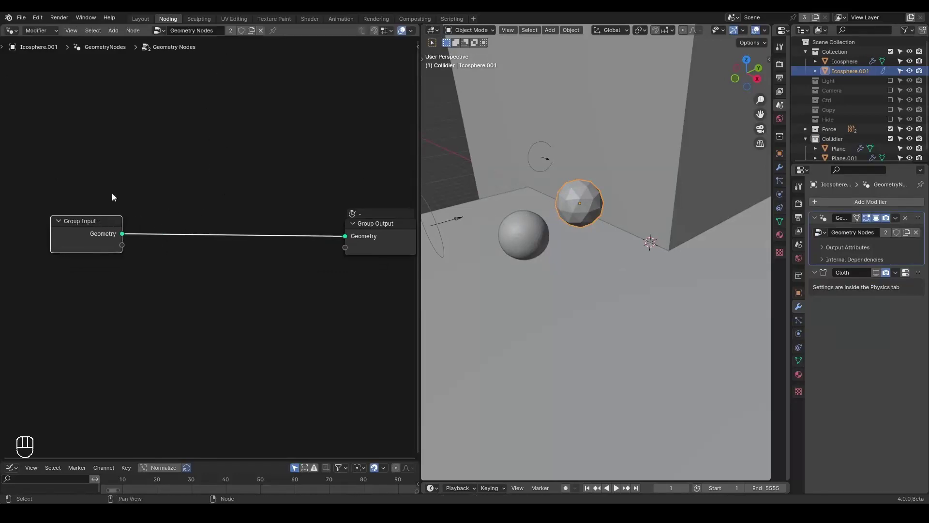
pyautogui.click(167, 33)
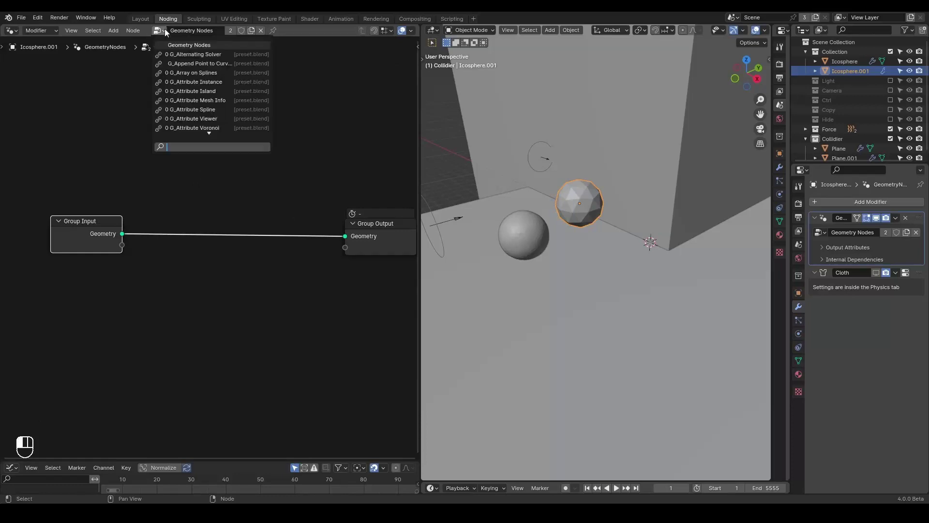
# Add a G_Points Distribute group fed by a Grid node and link its Points to Group Output.
pyautogui.press('ctrl+a')
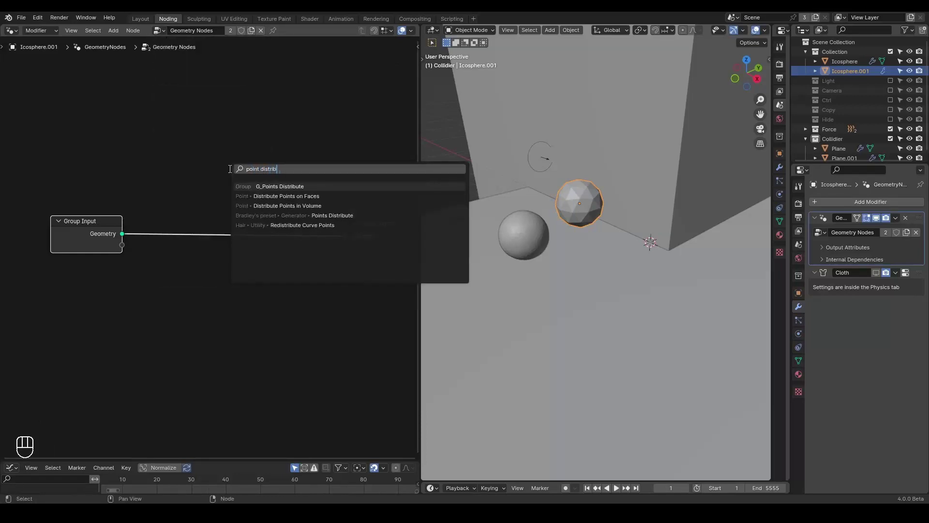
pyautogui.click(112, 224)
pyautogui.press('x')
pyautogui.press('ctrl+a')
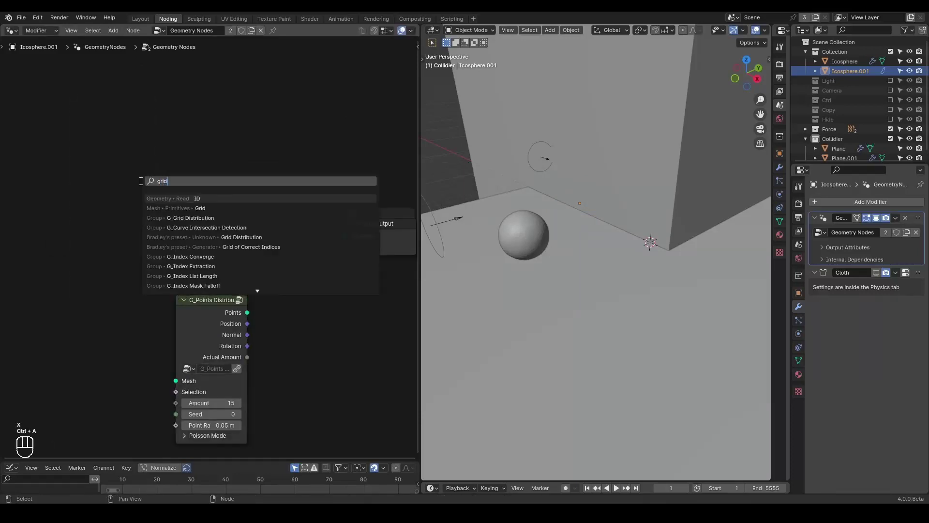
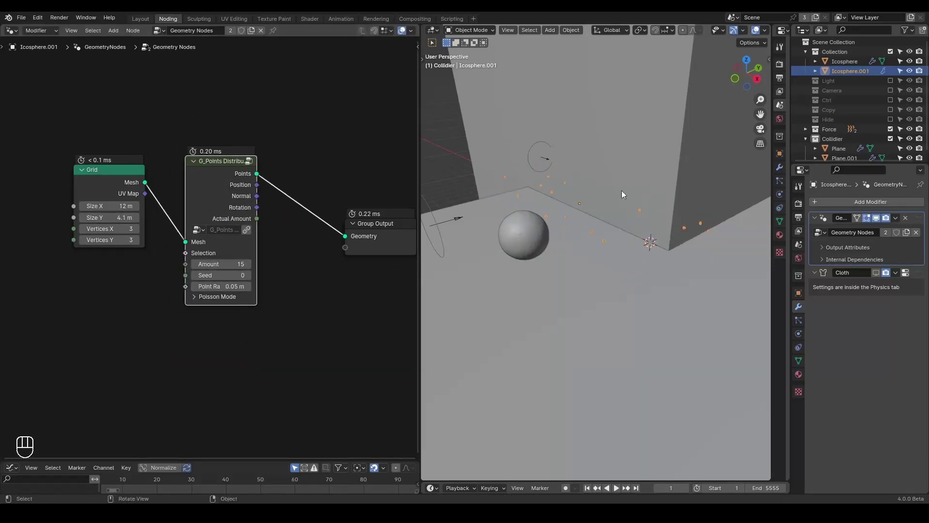
pyautogui.click(228, 190)
pyautogui.press('m')
pyautogui.press('ctrl+a')
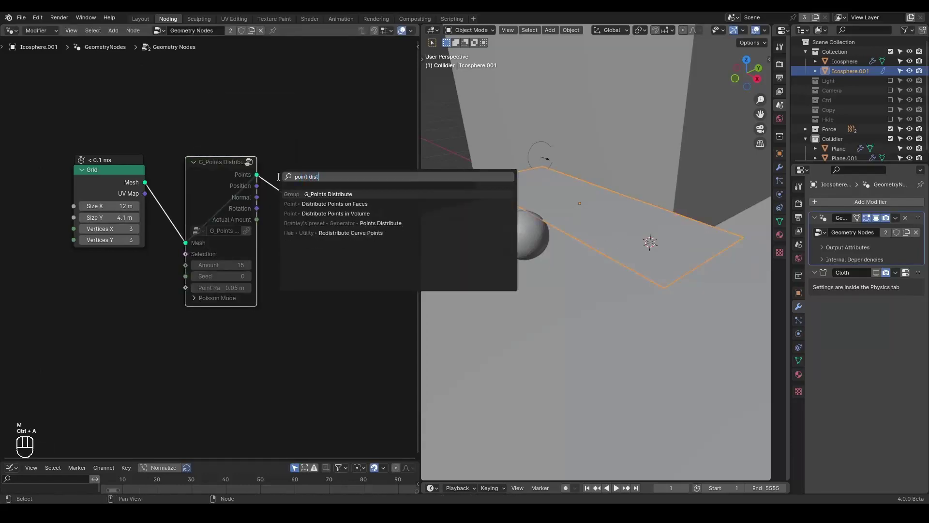
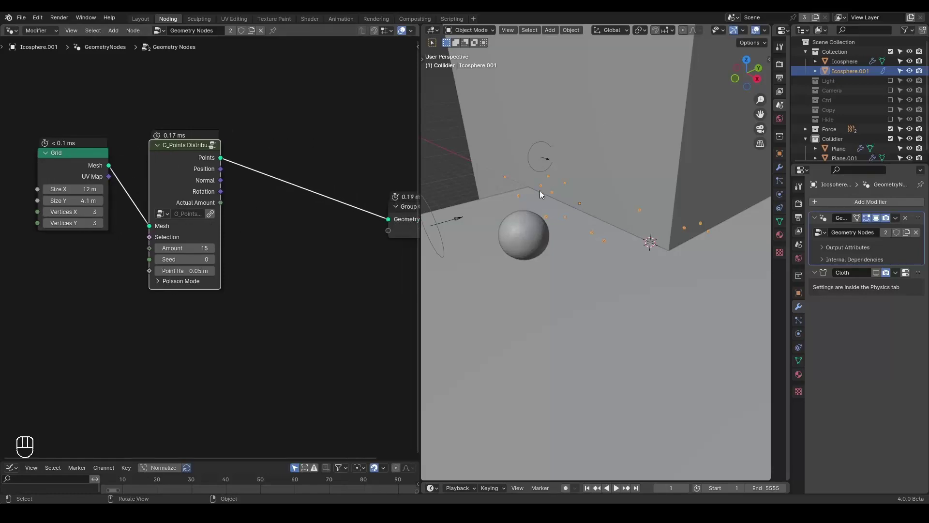
# Rotate and move the scattered-point grid into place above the floor.
pyautogui.press('g')
pyautogui.moveTo(590, 247); pyautogui.dragTo(622, 248)
pyautogui.press('r')
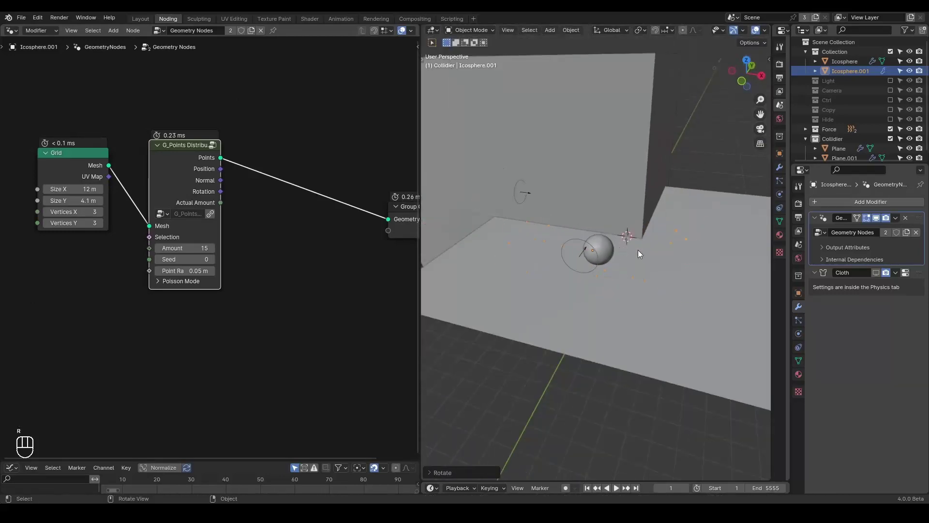
pyautogui.press('g')
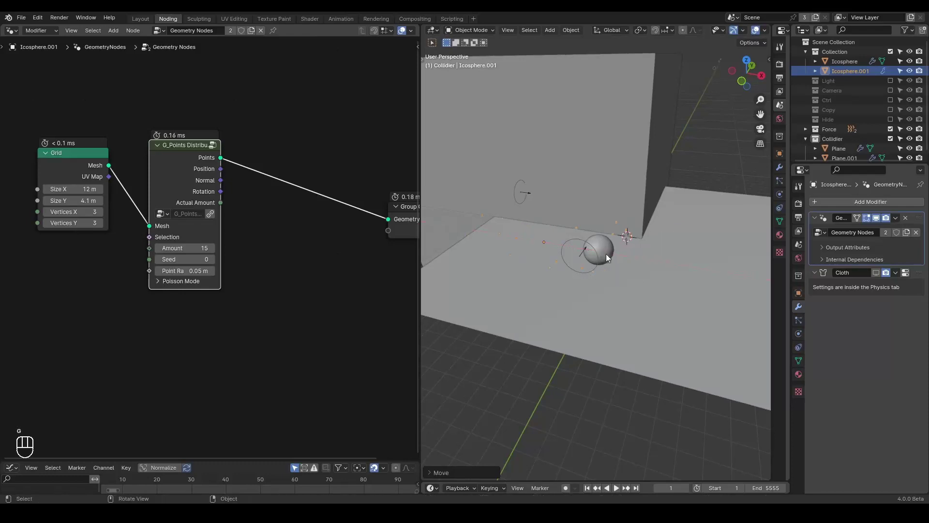
pyautogui.click(609, 258)
pyautogui.press('g')
pyautogui.click(589, 257)
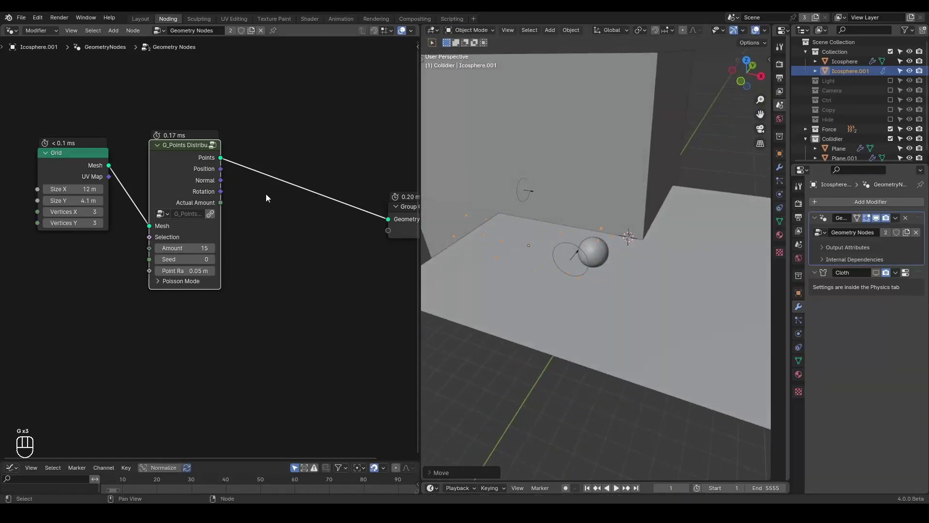
# Insert an Instance on Points node into the points link before Group Output.
pyautogui.press('ctrl+a')
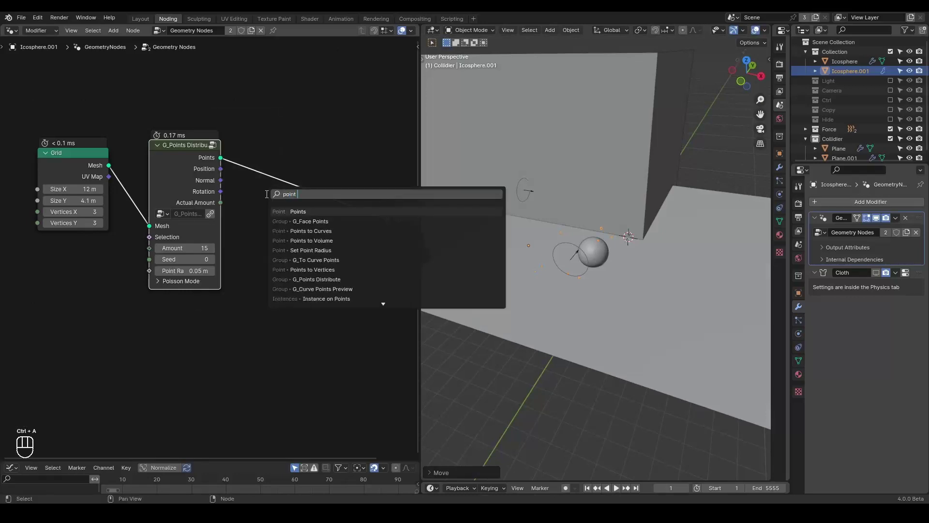
pyautogui.press('Down')
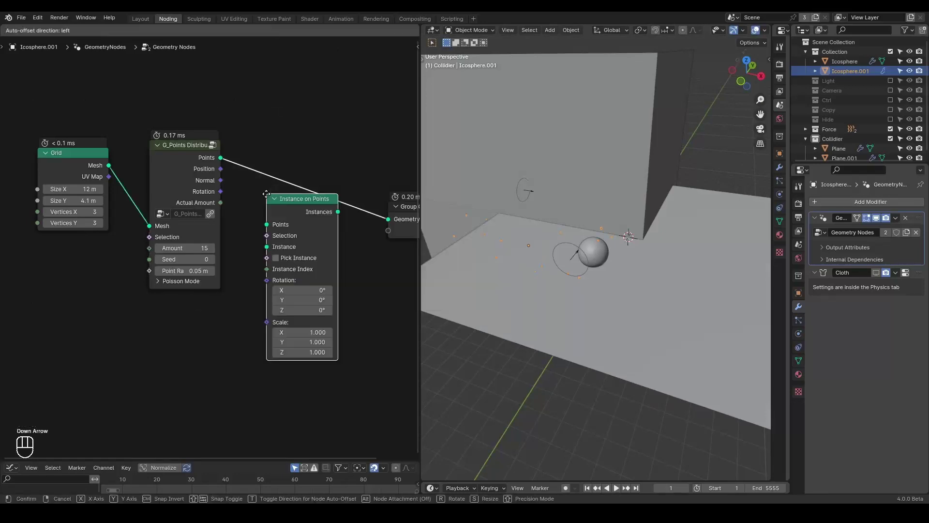
pyautogui.click(257, 227)
pyautogui.click(183, 126)
pyautogui.click(195, 125)
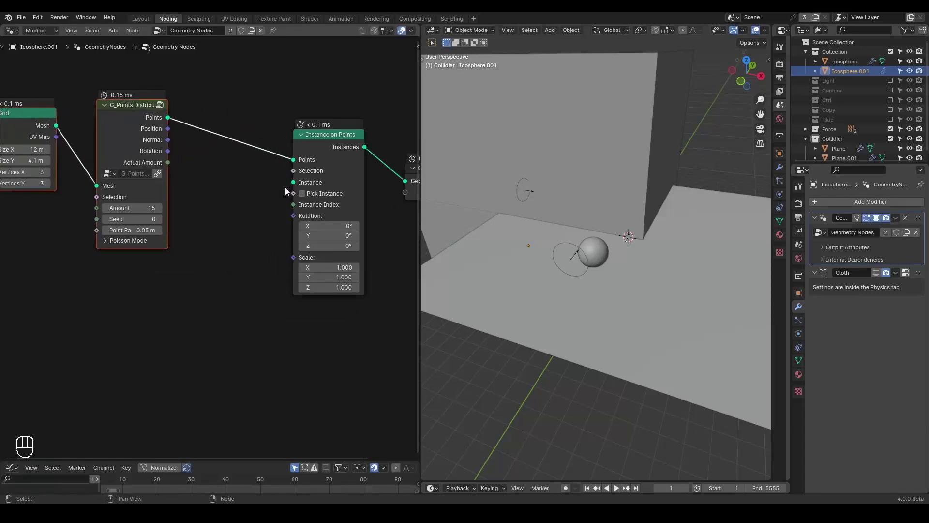
# Feed a 1 m Ico Sphere node into the Instance input.
pyautogui.moveTo(296, 188); pyautogui.dragTo(210, 276)
pyautogui.doubleClick(200, 314)
pyautogui.click(166, 276)
pyautogui.middleClick(207, 286)
pyautogui.middleClick(561, 264)
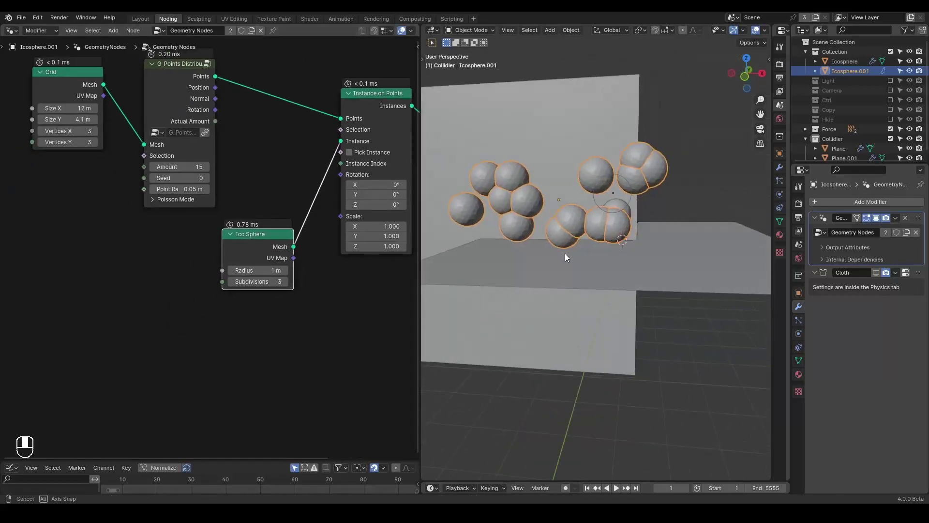
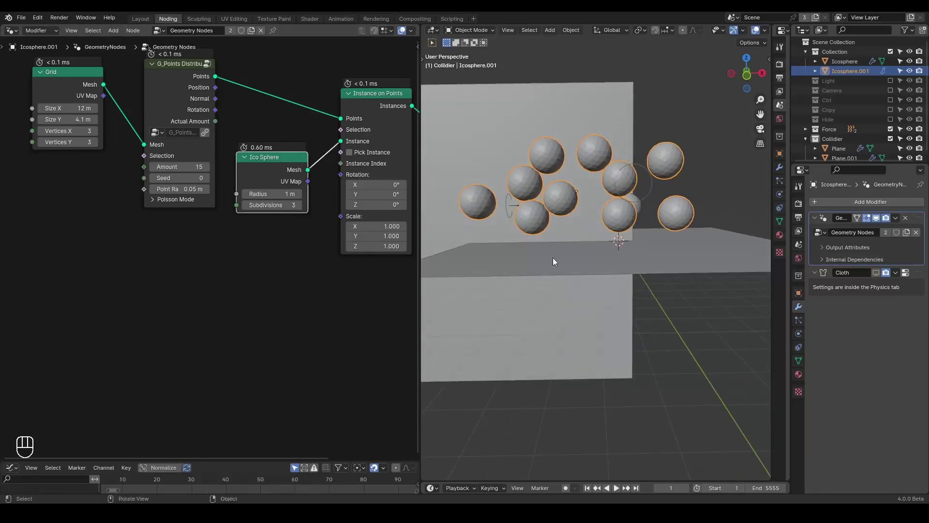
# Inspect the sphere cluster and lower the Ico Sphere subdivisions to 2.
pyautogui.moveTo(593, 241); pyautogui.dragTo(574, 255)
pyautogui.moveTo(577, 256); pyautogui.dragTo(590, 253)
pyautogui.click(581, 254)
pyautogui.moveTo(275, 237); pyautogui.dragTo(241, 290)
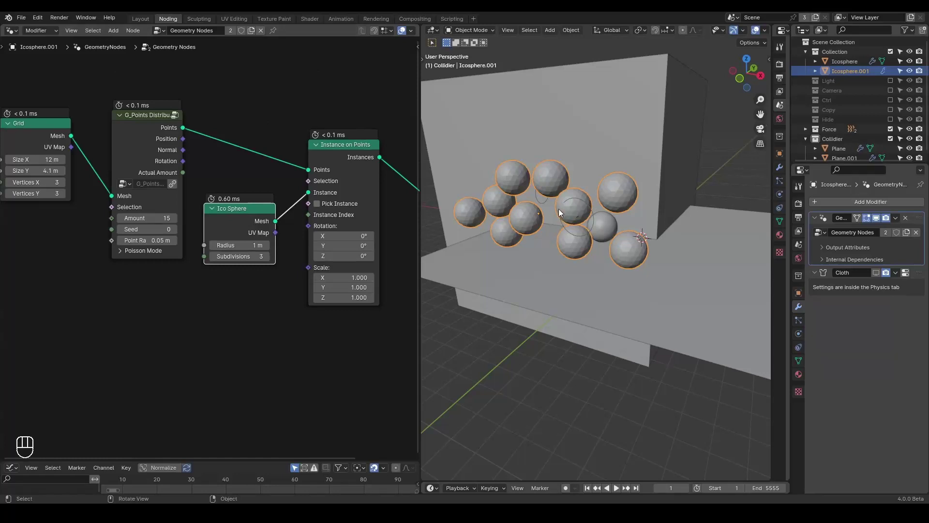
pyautogui.click(217, 263)
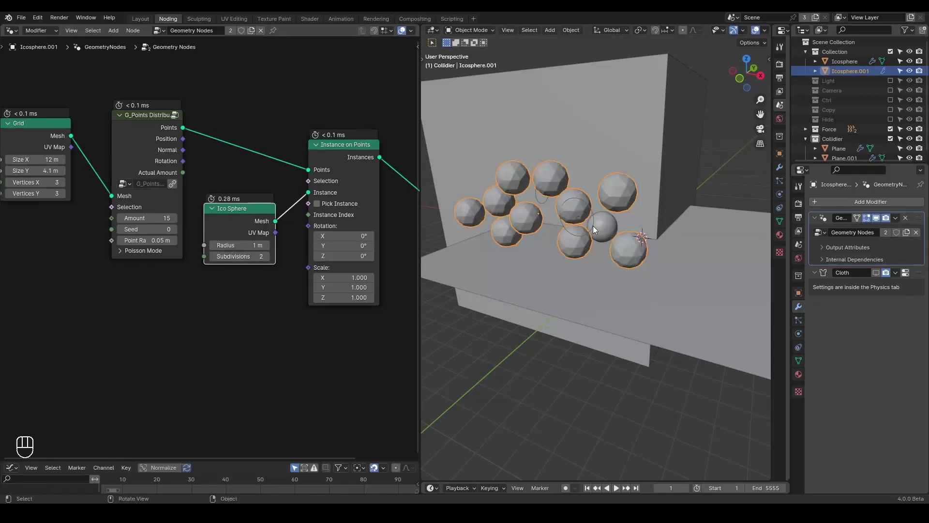
# Play the animation to find the cloth simulation not initializing on the instances.
pyautogui.click(271, 260)
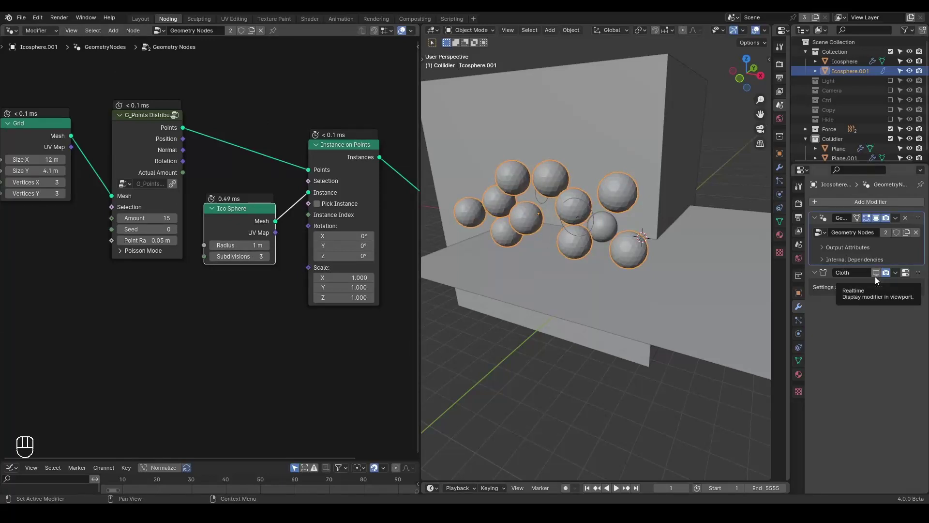
pyautogui.moveTo(843, 81); pyautogui.dragTo(850, 121)
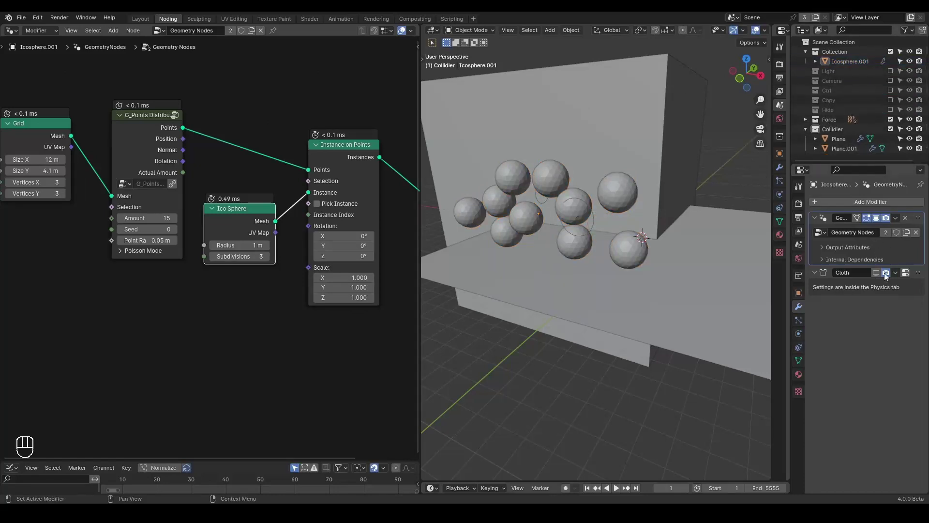
pyautogui.click(878, 277)
pyautogui.press('space')
pyautogui.press('space')
pyautogui.press('shift+space')
# Add a Realize Instances node before Group Output and replay so the spheres crumple as cloth.
pyautogui.click(274, 266)
pyautogui.click(269, 182)
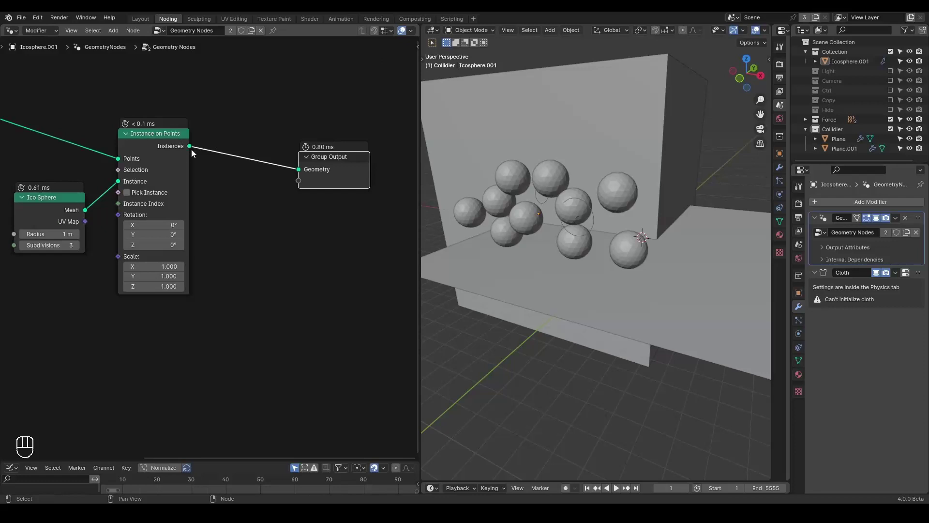
pyautogui.press('ctrl+a')
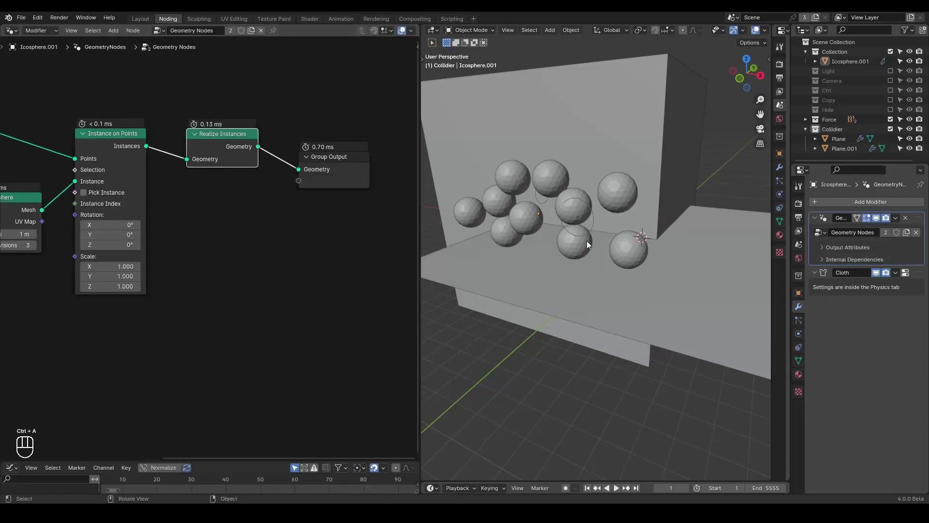
pyautogui.press('space')
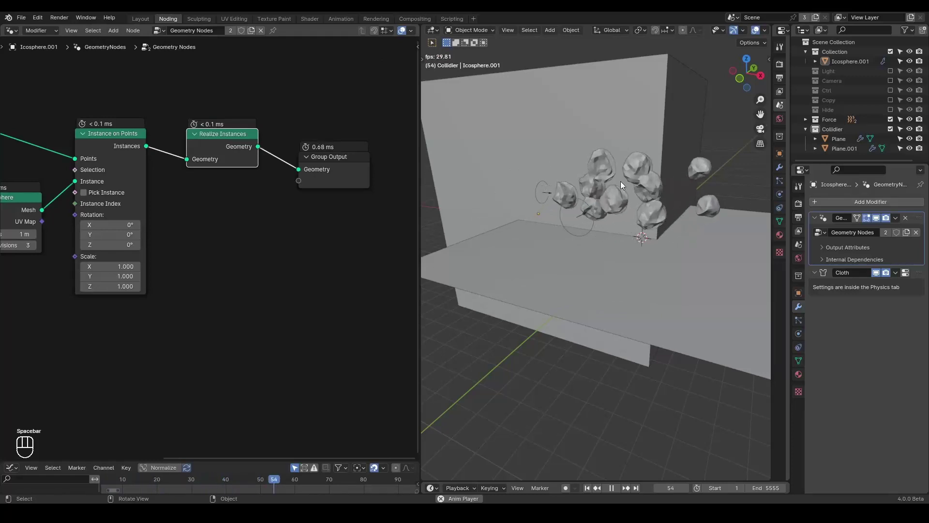
pyautogui.press('space')
pyautogui.press('shift+space')
# Review the Cloth physics settings and play the simulation while orbiting along the wall.
pyautogui.click(797, 324)
pyautogui.click(796, 339)
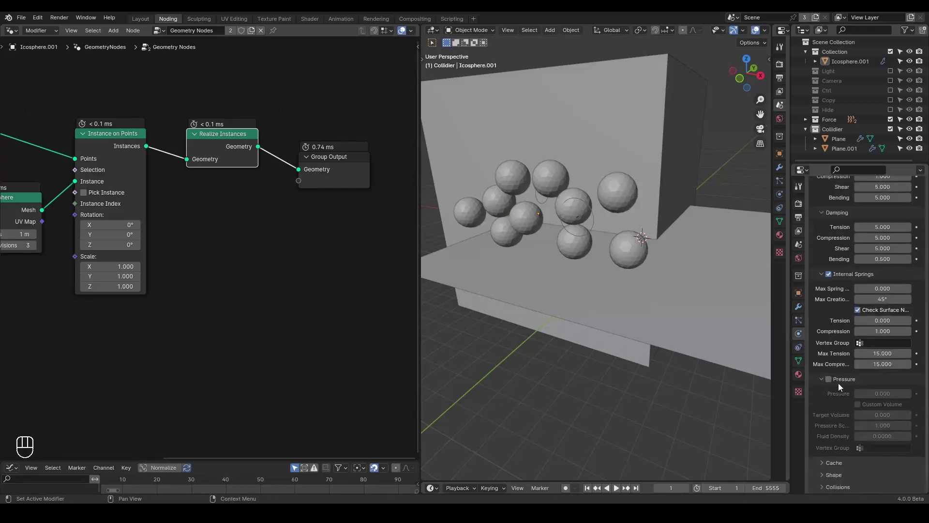
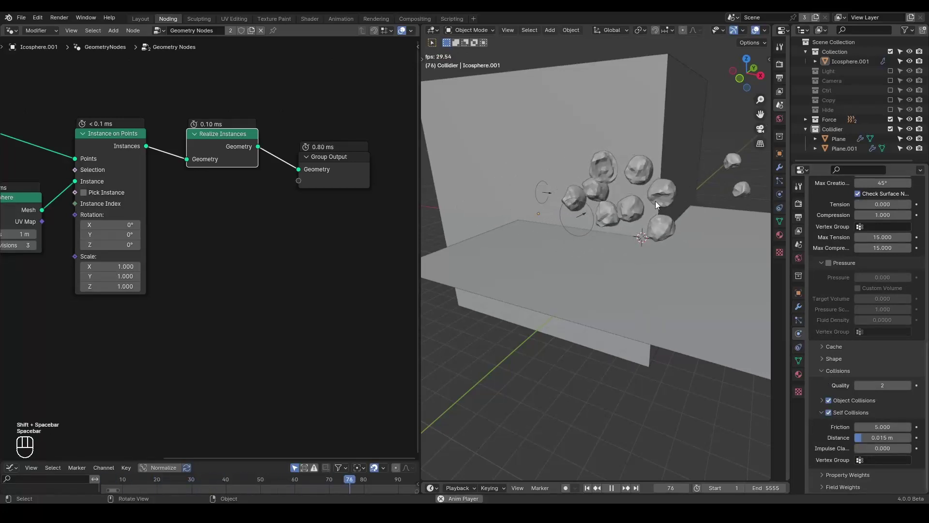
pyautogui.press('space')
pyautogui.moveTo(652, 217); pyautogui.dragTo(615, 227)
pyautogui.moveTo(605, 231); pyautogui.dragTo(580, 225)
pyautogui.press('shift+space')
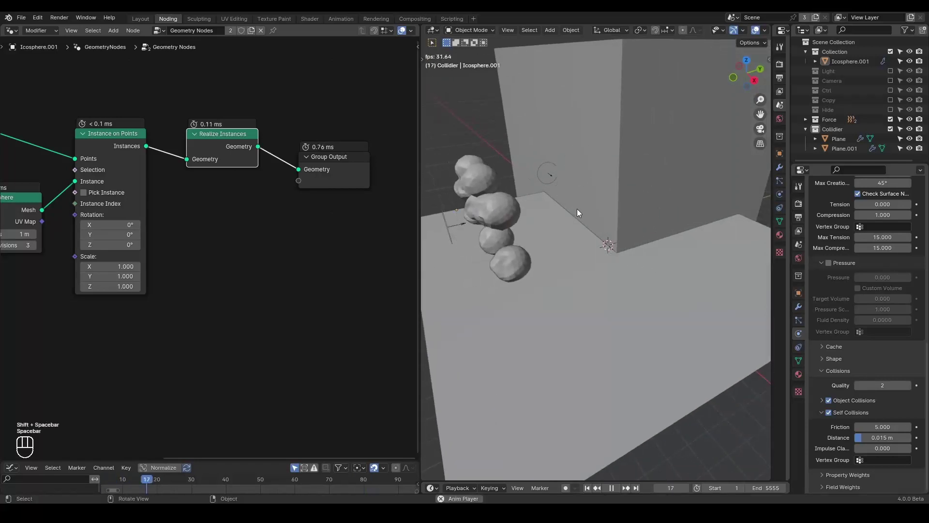
pyautogui.press('space')
pyautogui.press('space')
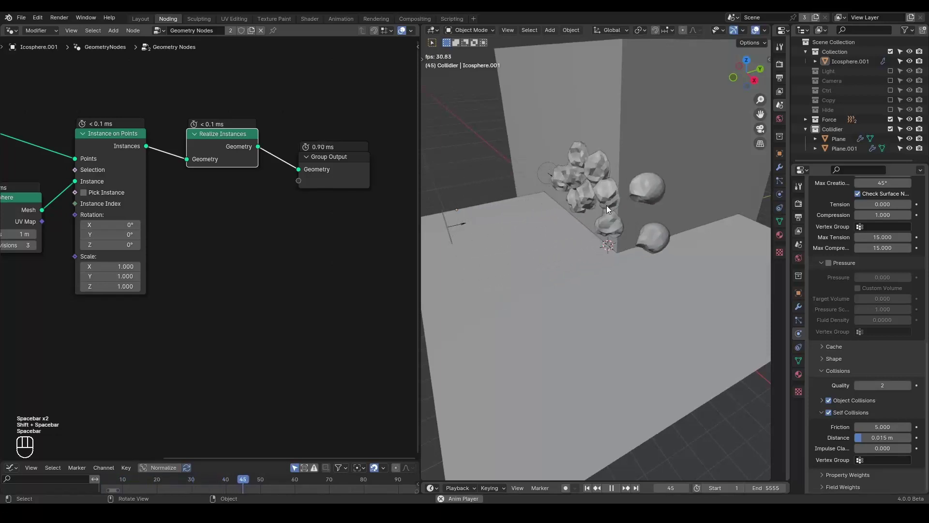
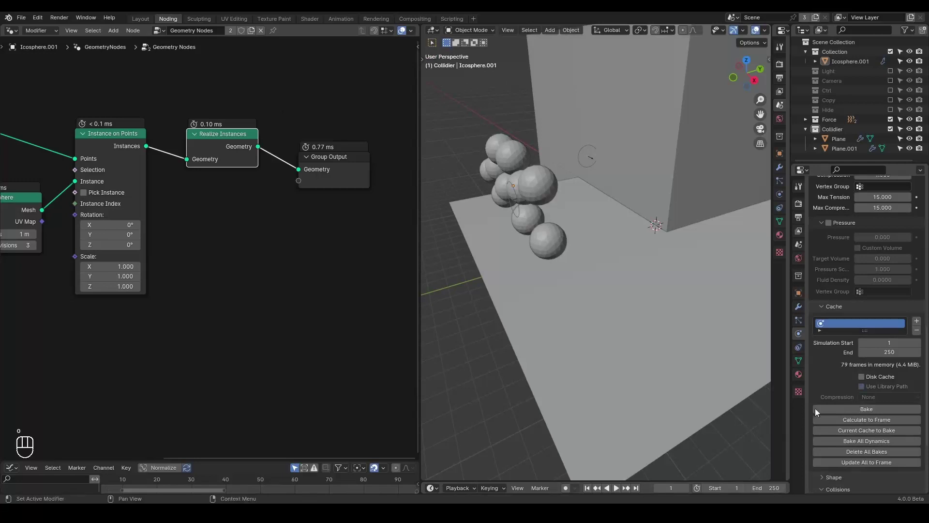
# Set the scene End frame to 250 to match the cloth cache range.
pyautogui.press('shift+space')
pyautogui.press('space')
pyautogui.press('shift+space')
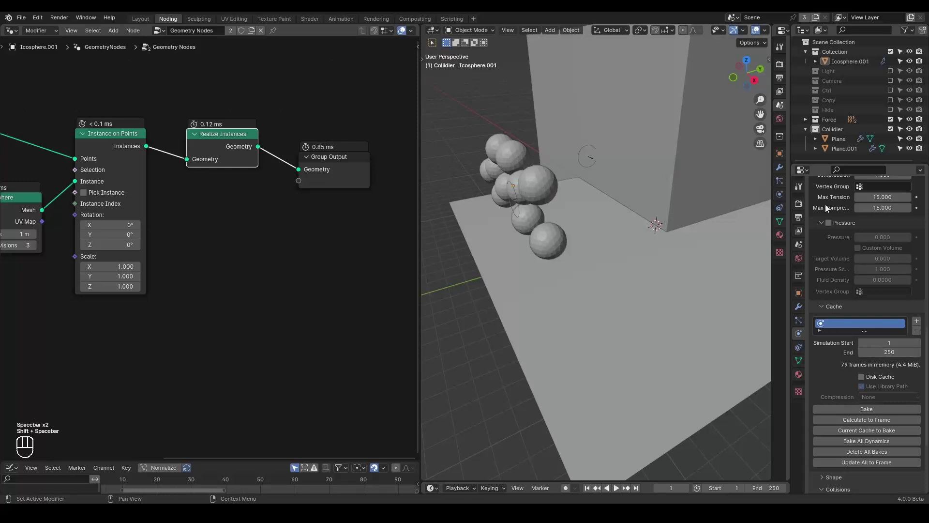
pyautogui.moveTo(803, 323); pyautogui.dragTo(804, 346)
pyautogui.click(803, 348)
pyautogui.moveTo(802, 366); pyautogui.dragTo(800, 350)
pyautogui.click(800, 341)
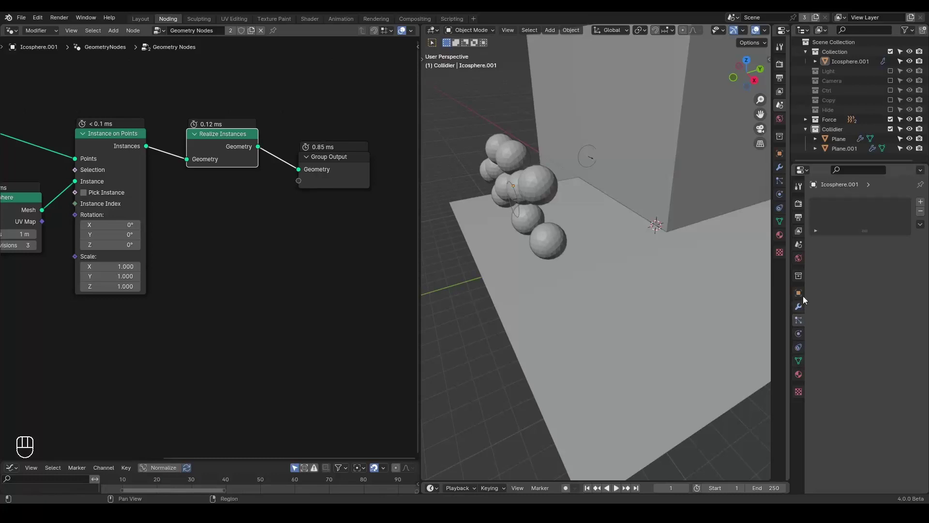
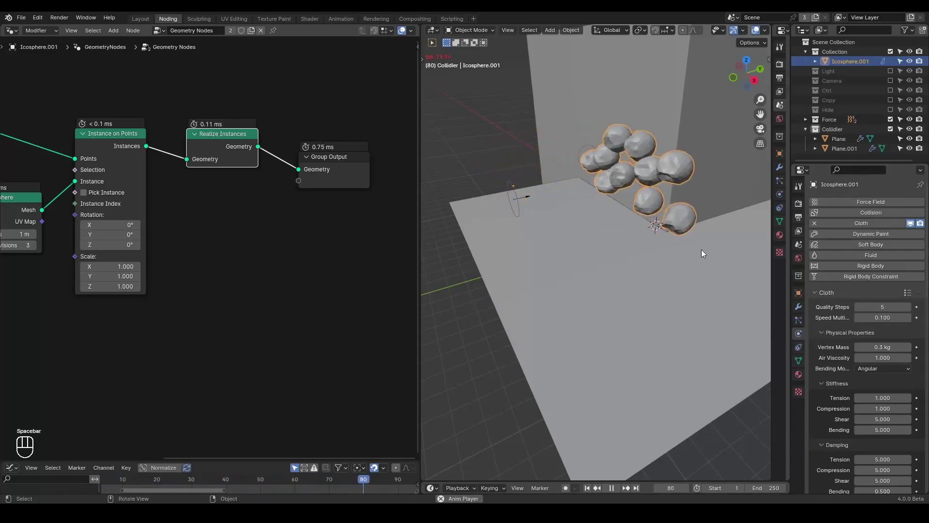
# Set the Cloth Cache Simulation End to 100 and bake the simulation.
pyautogui.press('space')
pyautogui.click(804, 306)
pyautogui.click(798, 334)
pyautogui.click(802, 324)
pyautogui.click(801, 334)
pyautogui.click(827, 296)
pyautogui.moveTo(828, 298); pyautogui.dragTo(828, 308)
pyautogui.moveTo(839, 401); pyautogui.dragTo(848, 465)
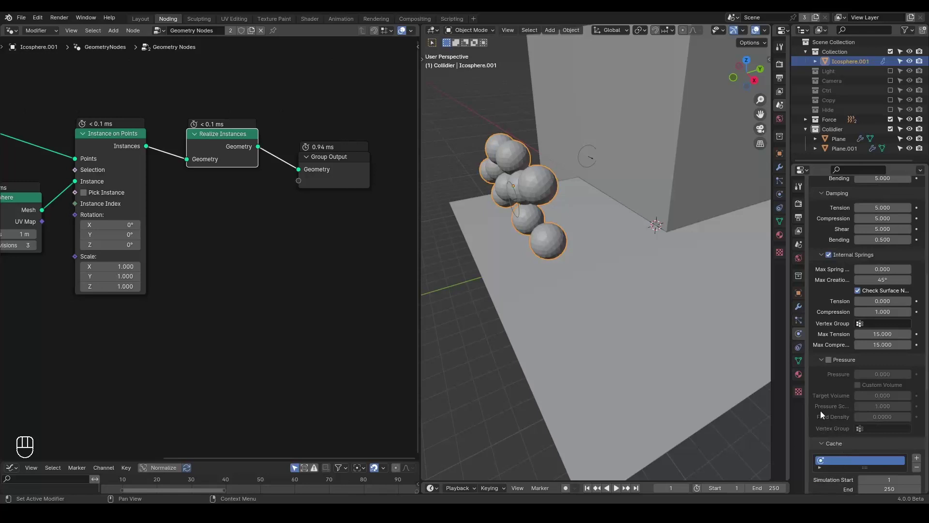
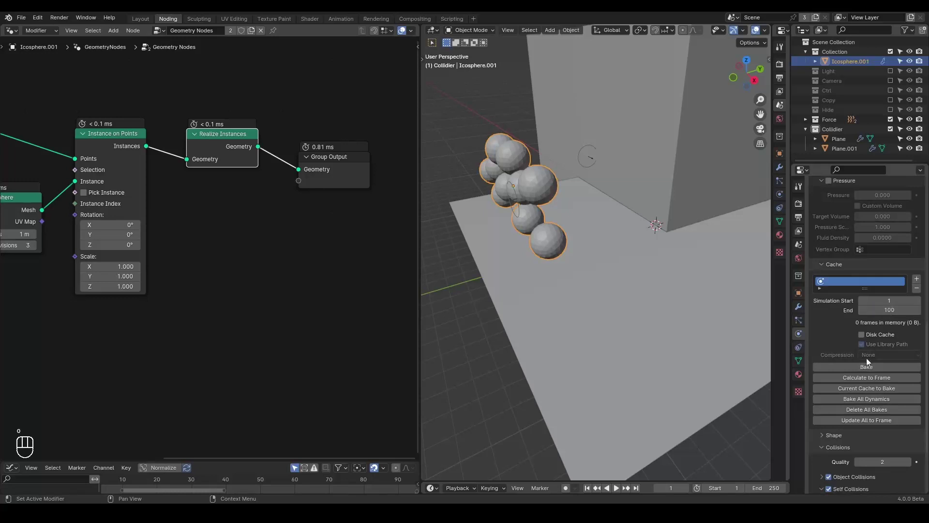
pyautogui.moveTo(876, 366); pyautogui.dragTo(612, 290)
# Play back the baked cloth result and return to frame 1.
pyautogui.press('space')
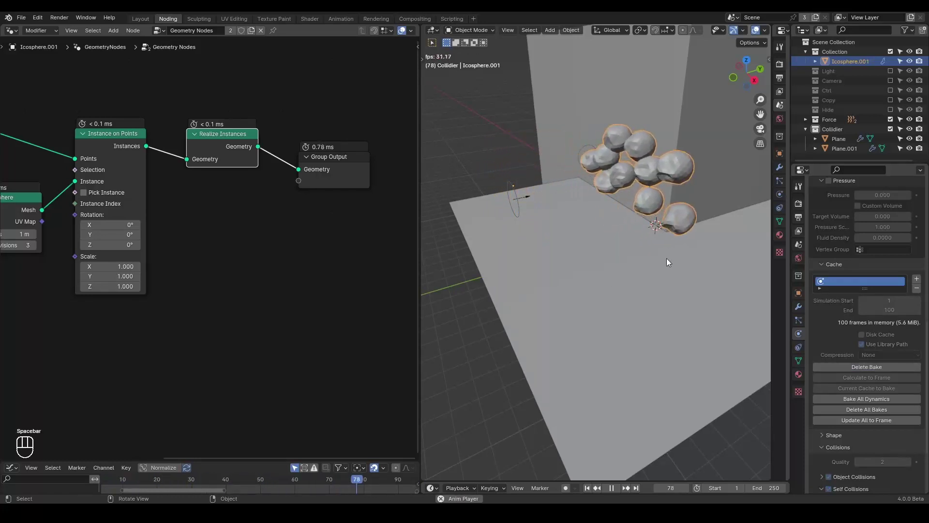
pyautogui.press('space')
pyautogui.press('shift+space')
pyautogui.moveTo(246, 268); pyautogui.dragTo(358, 165)
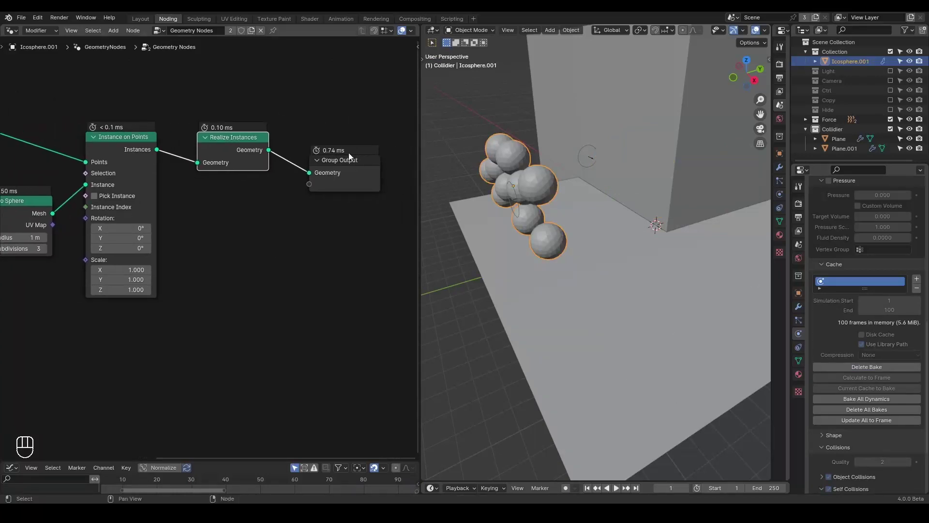
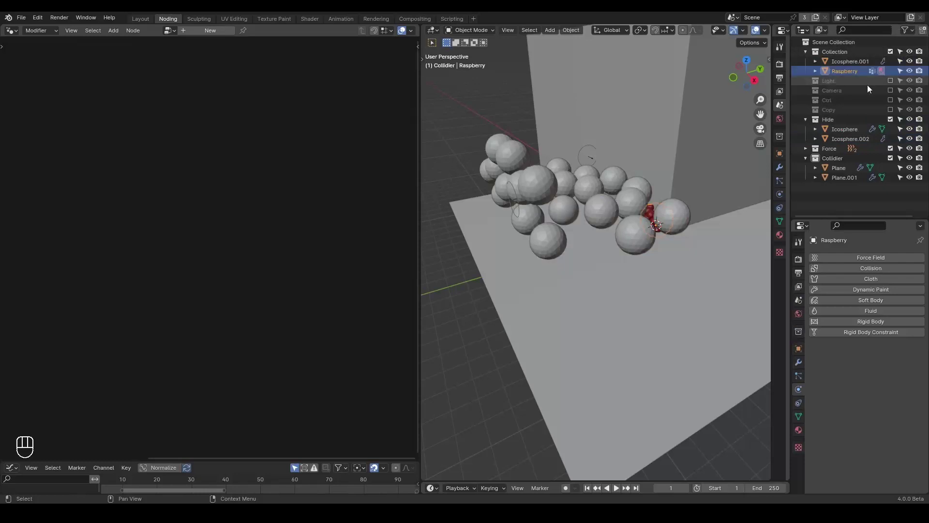
# Orbit to view the appended Raspberry object beside the sphere cluster.
pyautogui.moveTo(896, 118); pyautogui.dragTo(671, 208)
pyautogui.middleClick(671, 208)
pyautogui.moveTo(670, 207); pyautogui.dragTo(662, 193)
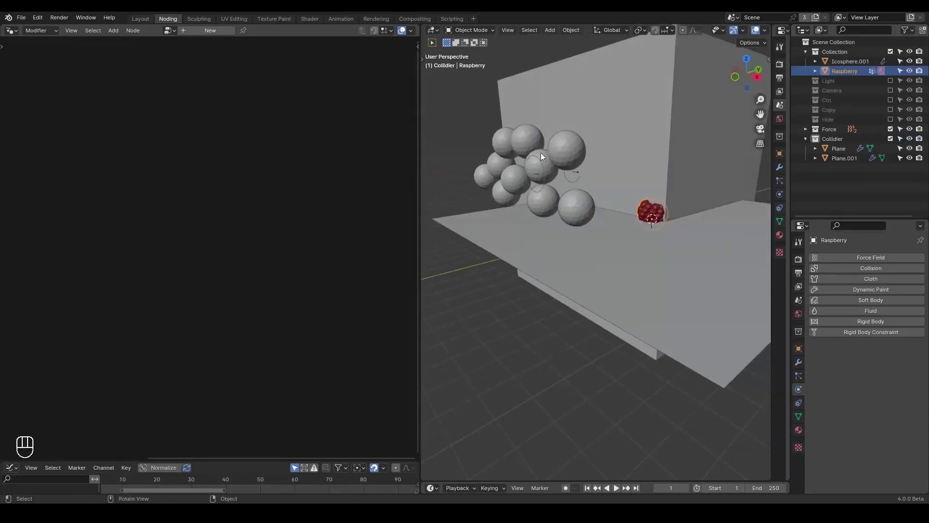
pyautogui.press('ctrl+shift+alt+q')
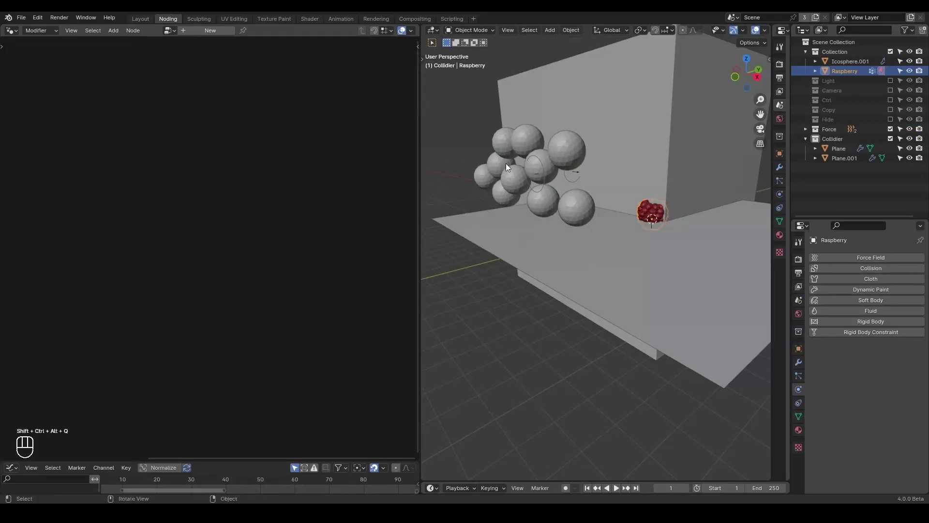
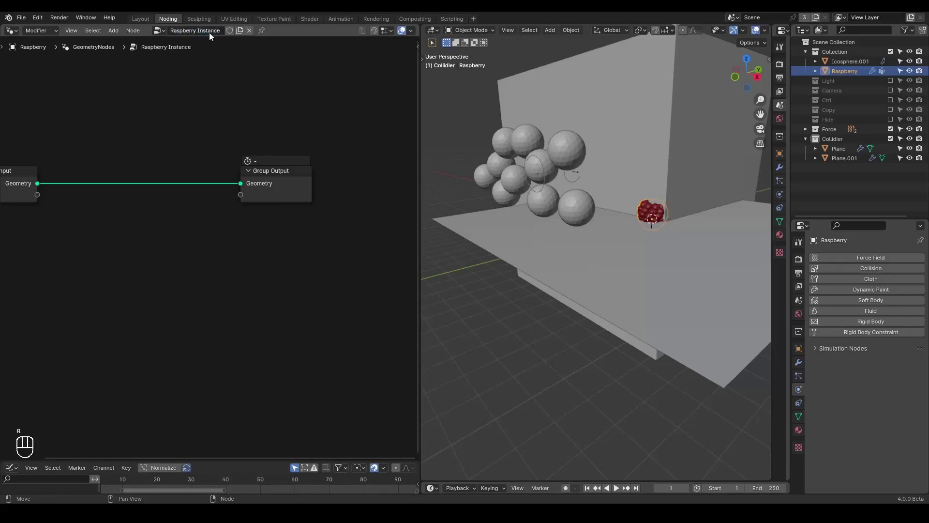
# Enable Fake User on Raspberry Instance, pin it, and split the node editor into two.
pyautogui.click(229, 34)
pyautogui.click(179, 165)
pyautogui.click(81, 182)
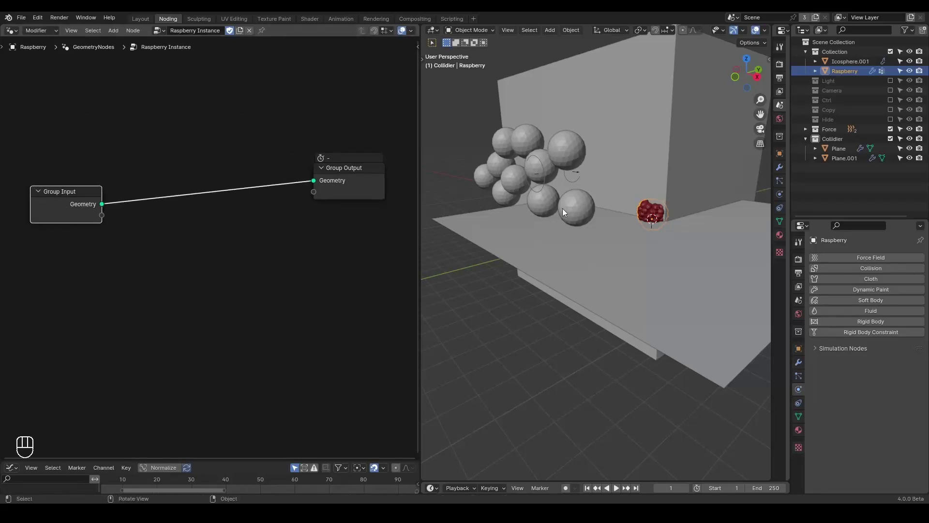
pyautogui.moveTo(548, 201); pyautogui.dragTo(550, 204)
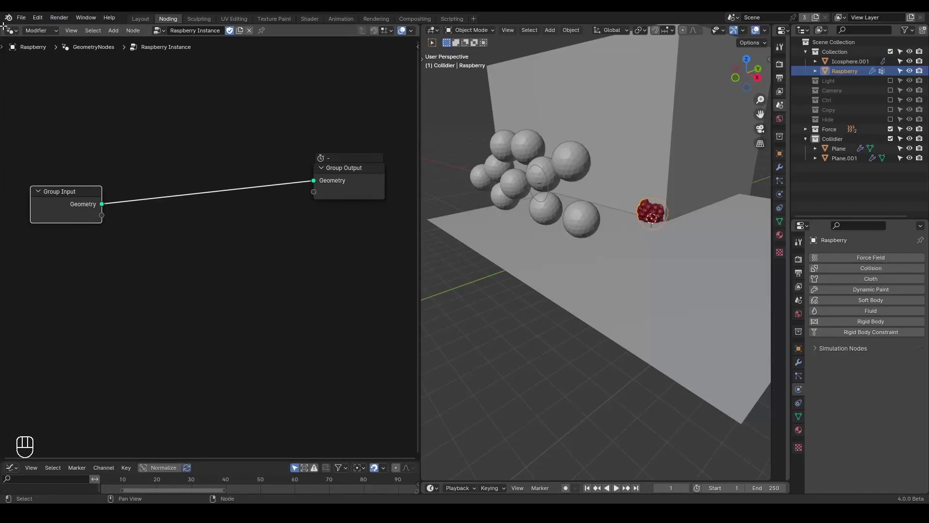
pyautogui.click(269, 31)
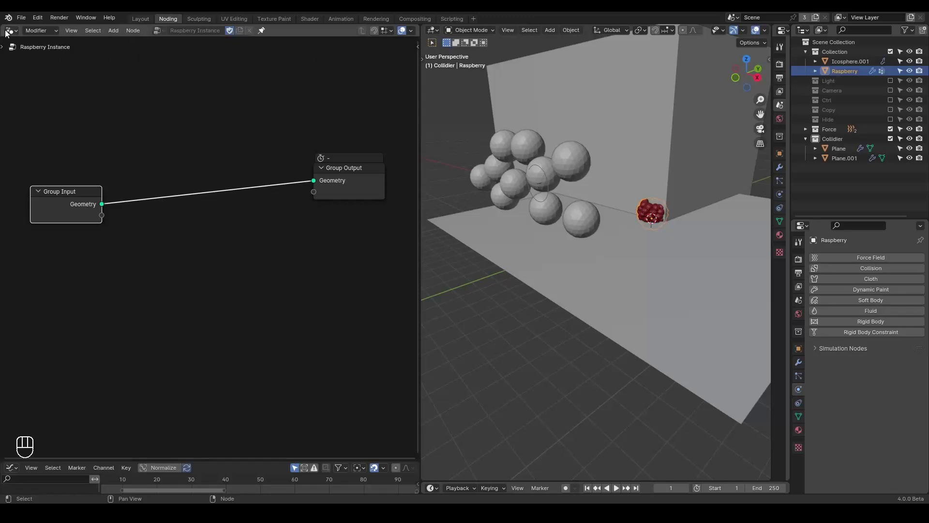
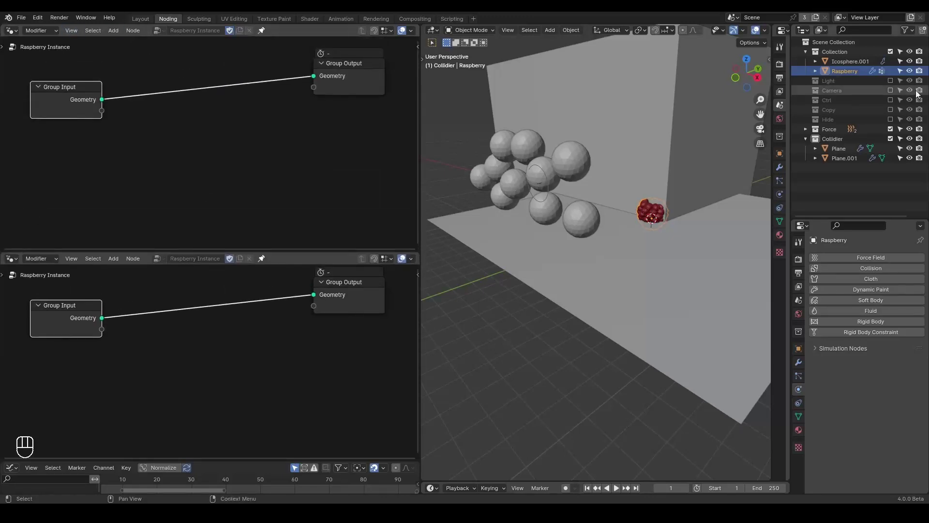
pyautogui.click(265, 34)
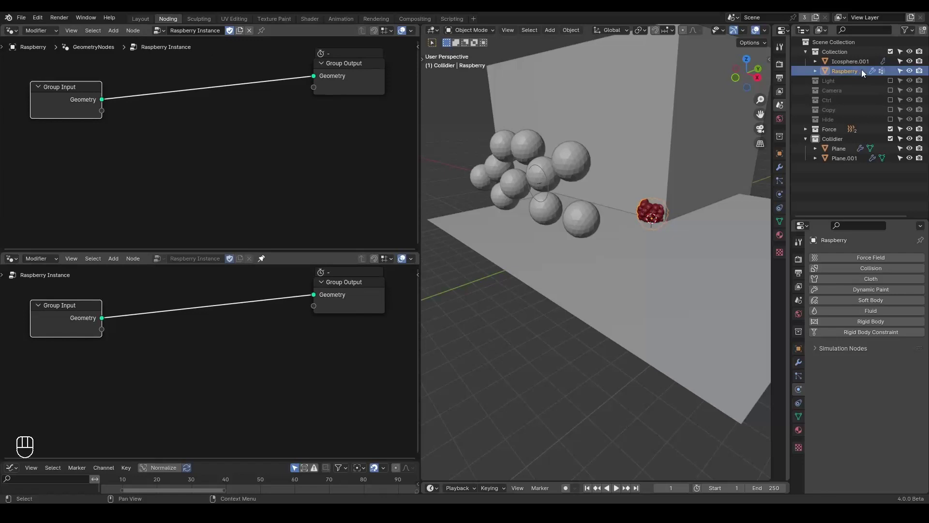
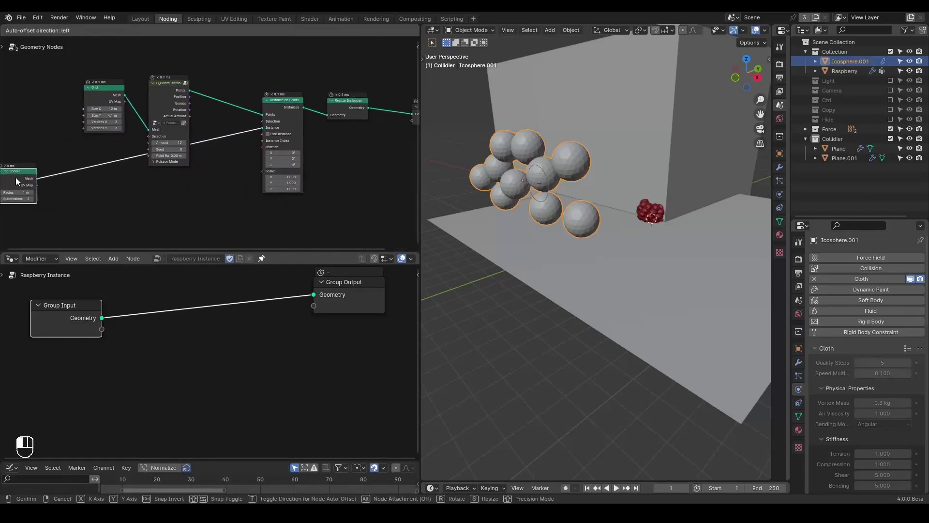
# Group the icosphere's nodes (Ctrl+G) into a Synchronized Instance node group.
pyautogui.moveTo(378, 59); pyautogui.dragTo(83, 226)
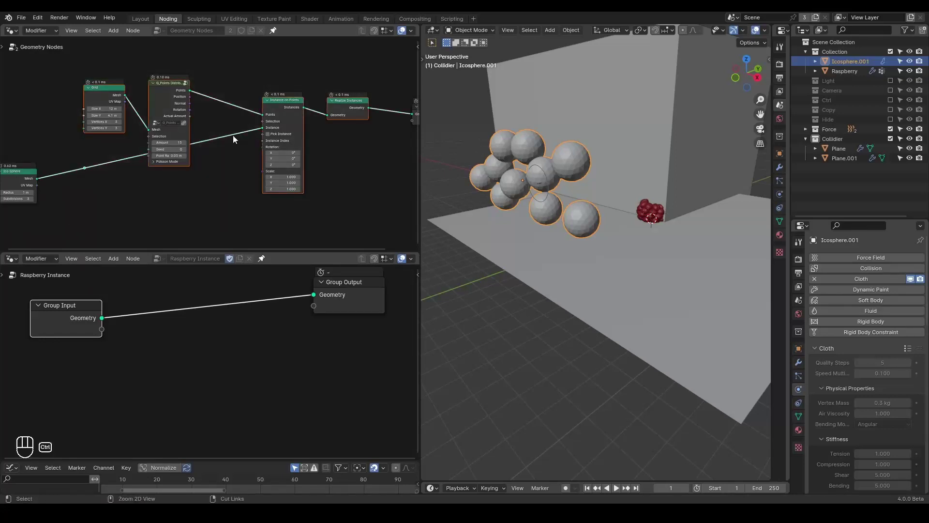
pyautogui.press('ctrl+g')
pyautogui.click(109, 177)
pyautogui.click(305, 74)
pyautogui.click(364, 32)
pyautogui.moveTo(233, 146); pyautogui.dragTo(231, 148)
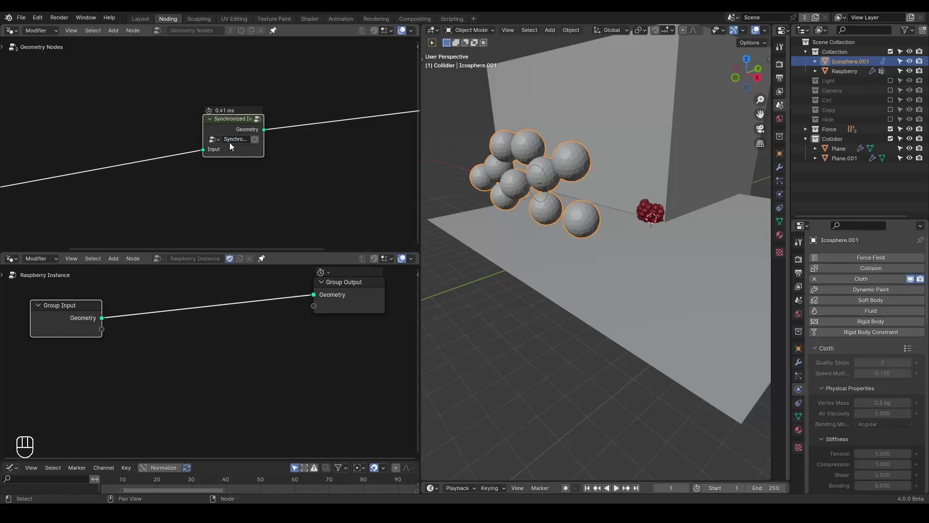
# Place the Synchronized Instance group between Group Input and Output in Raspberry Instance.
pyautogui.click(255, 145)
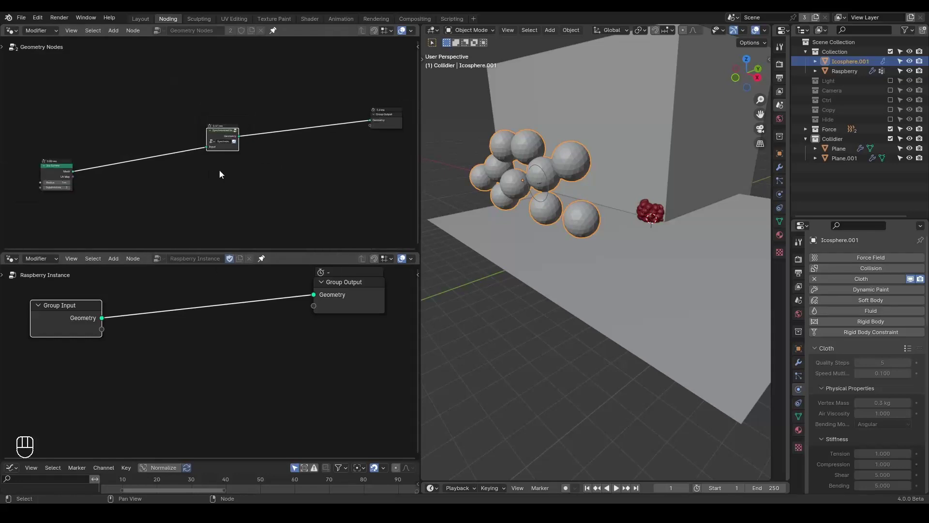
pyautogui.click(56, 171)
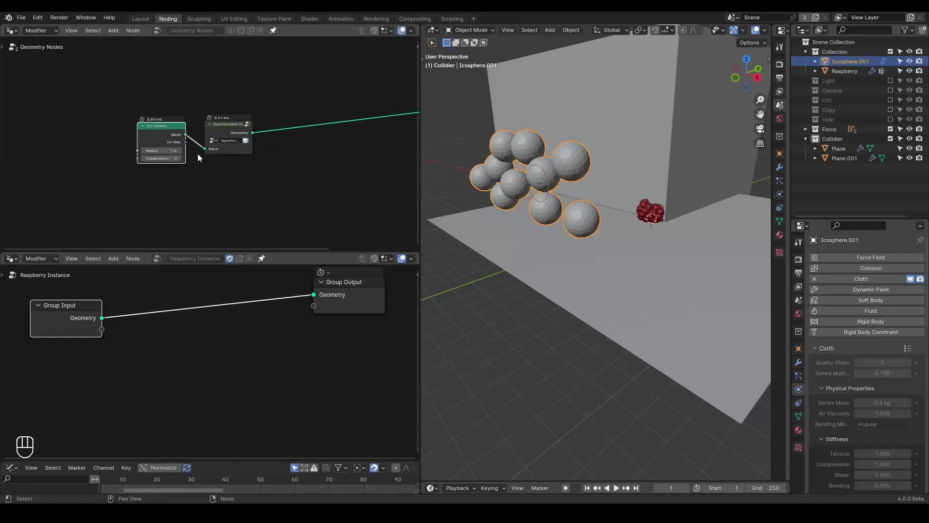
pyautogui.click(222, 124)
pyautogui.click(190, 334)
pyautogui.press('ctrl+a')
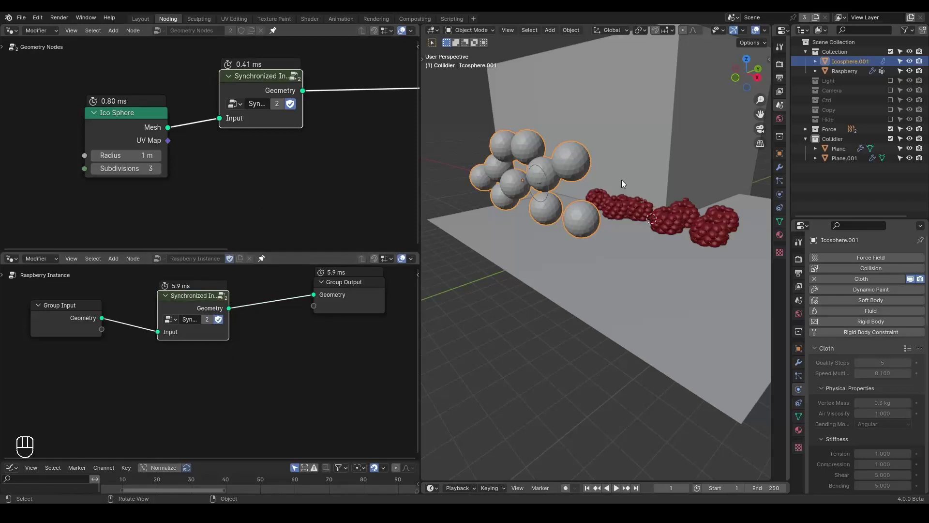
# Select the Raspberry object and show its object constraints.
pyautogui.click(600, 191)
pyautogui.moveTo(655, 231); pyautogui.dragTo(651, 237)
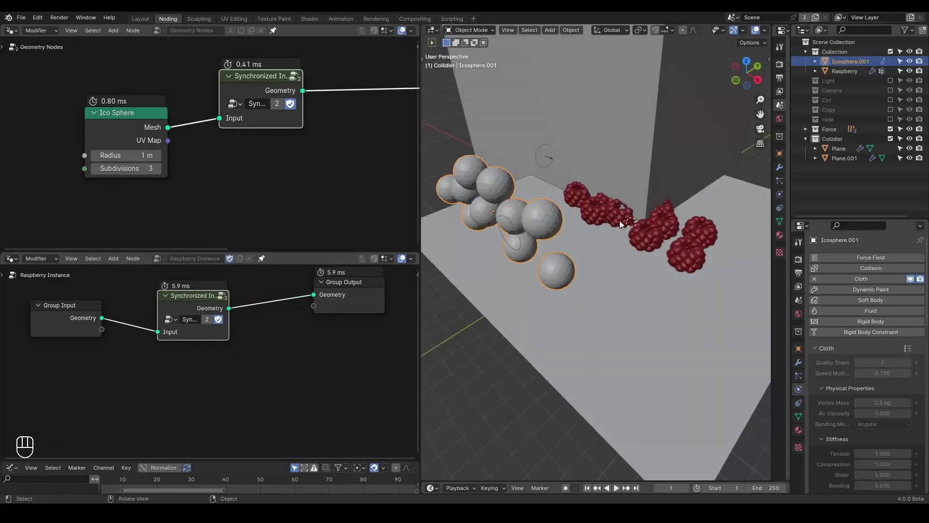
pyautogui.click(800, 363)
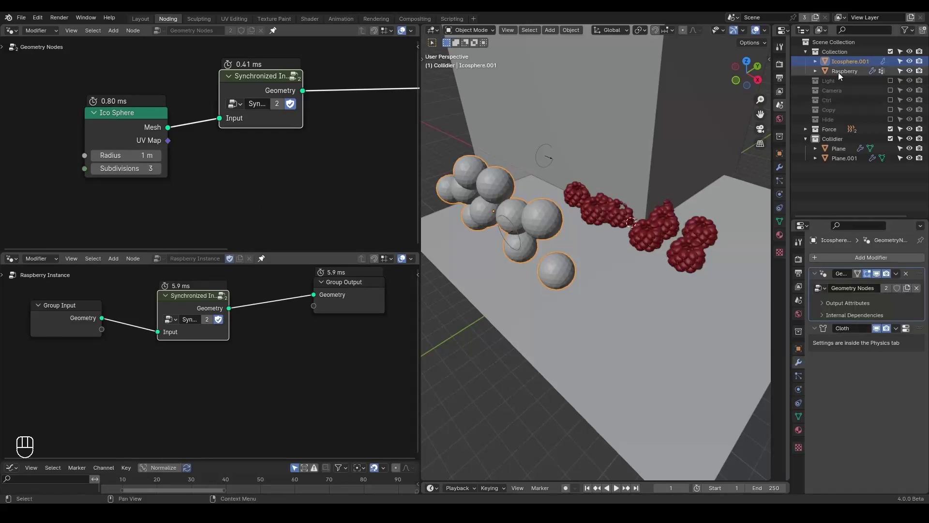
pyautogui.doubleClick(799, 396)
pyautogui.click(802, 366)
pyautogui.press('g')
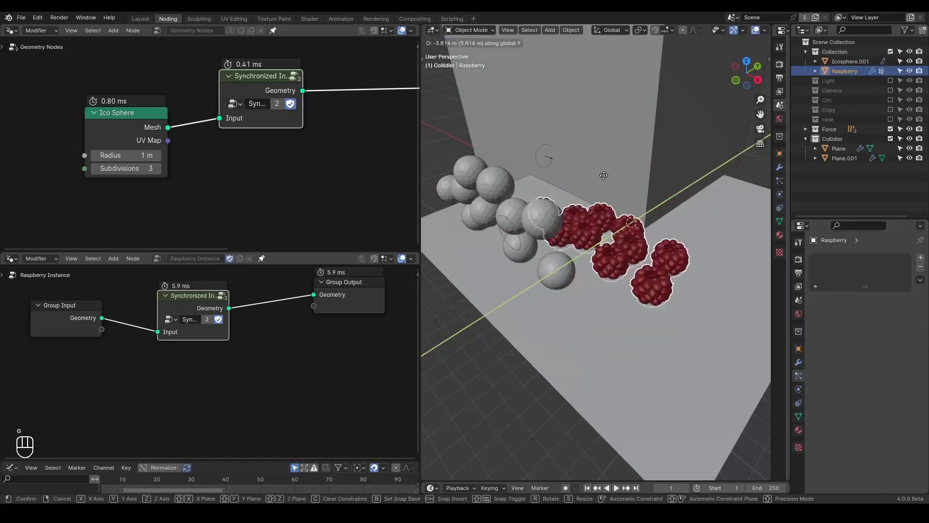
pyautogui.click(802, 386)
pyautogui.click(802, 406)
# Add a Copy Transforms constraint targeting Icosphere.001 with Influence 0.
pyautogui.moveTo(846, 263); pyautogui.dragTo(759, 318)
pyautogui.click(909, 289)
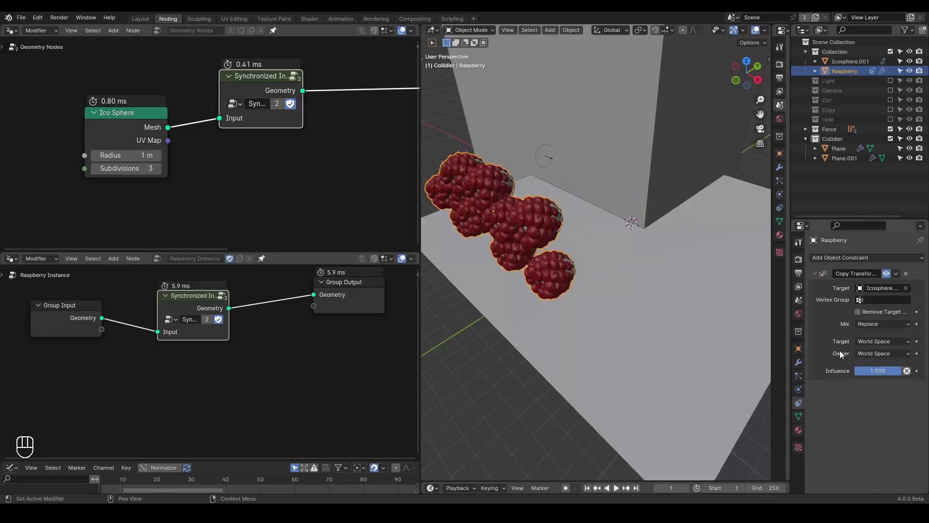
pyautogui.click(910, 375)
pyautogui.click(573, 276)
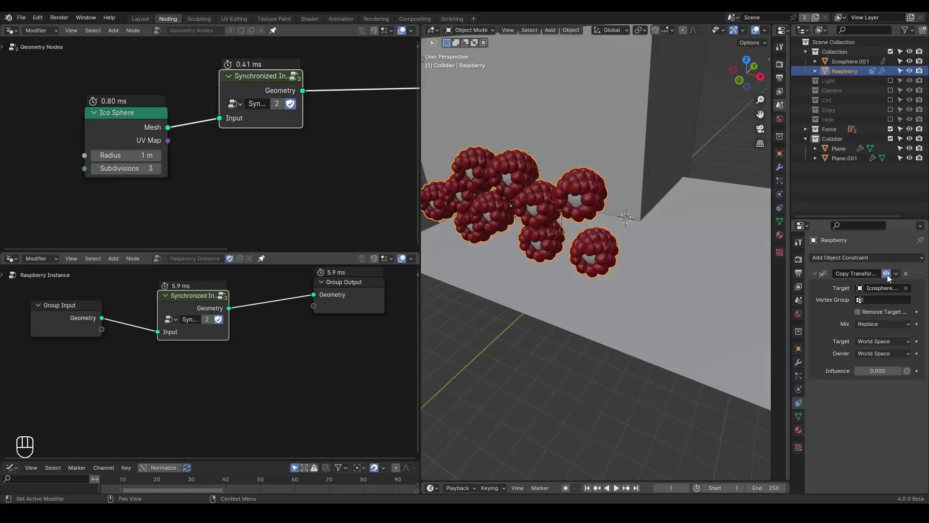
pyautogui.click(890, 278)
pyautogui.click(612, 223)
# Play the cloth simulation briefly to watch the spheres crumple under the raspberries.
pyautogui.moveTo(588, 213); pyautogui.dragTo(598, 181)
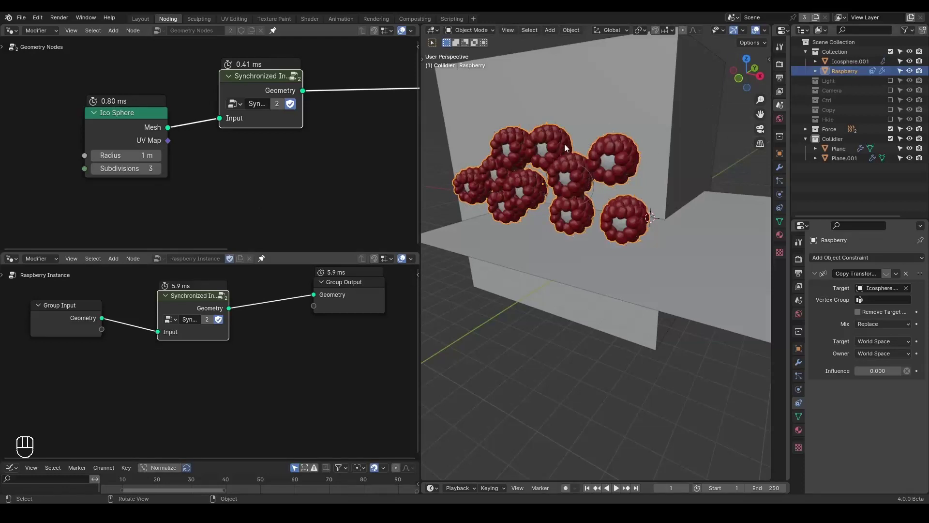
pyautogui.press('space')
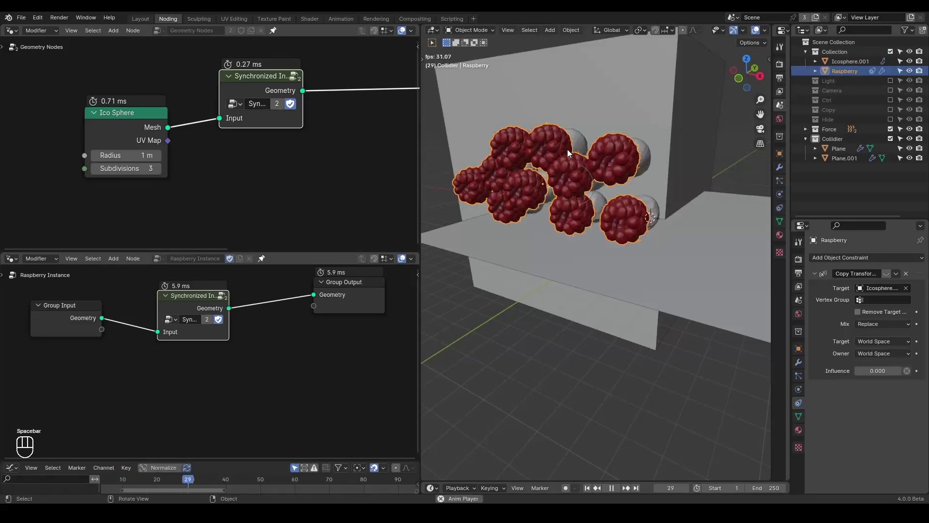
pyautogui.press('space')
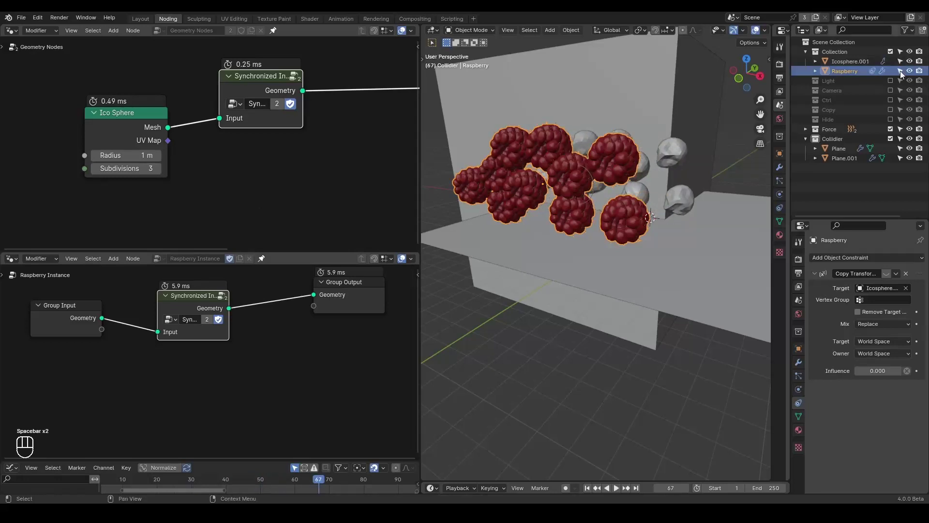
# Hide the Raspberry object, return to frame 1 and inspect only the icospheres.
pyautogui.click(911, 75)
pyautogui.press('shift+space')
pyautogui.click(585, 150)
pyautogui.press('space')
pyautogui.press('space')
pyautogui.moveTo(596, 169); pyautogui.dragTo(608, 166)
pyautogui.moveTo(607, 170); pyautogui.dragTo(591, 203)
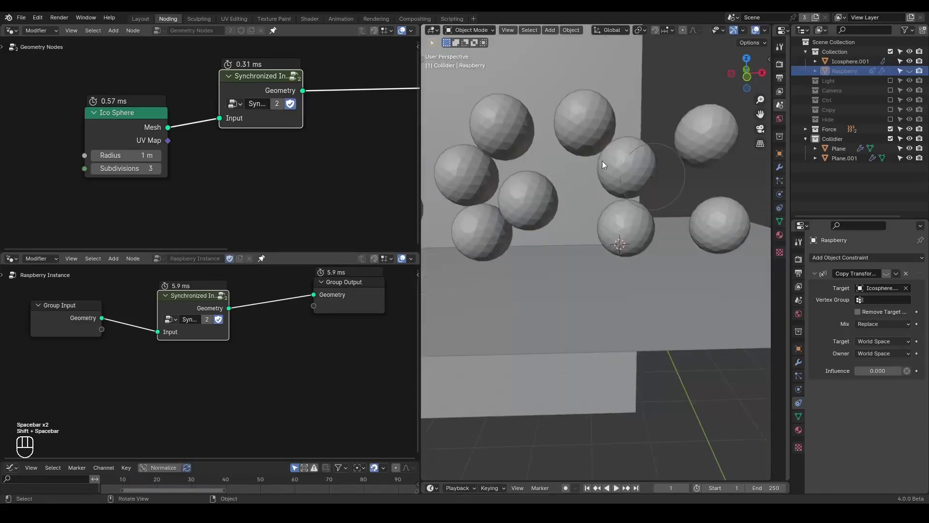
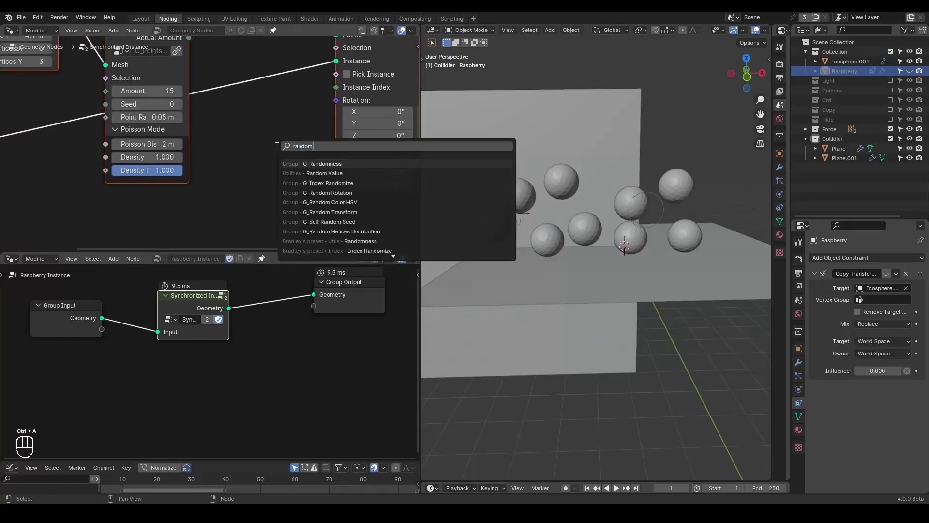
# Add a G_Randomness node feeding the Instance on Points scale.
pyautogui.press('s')
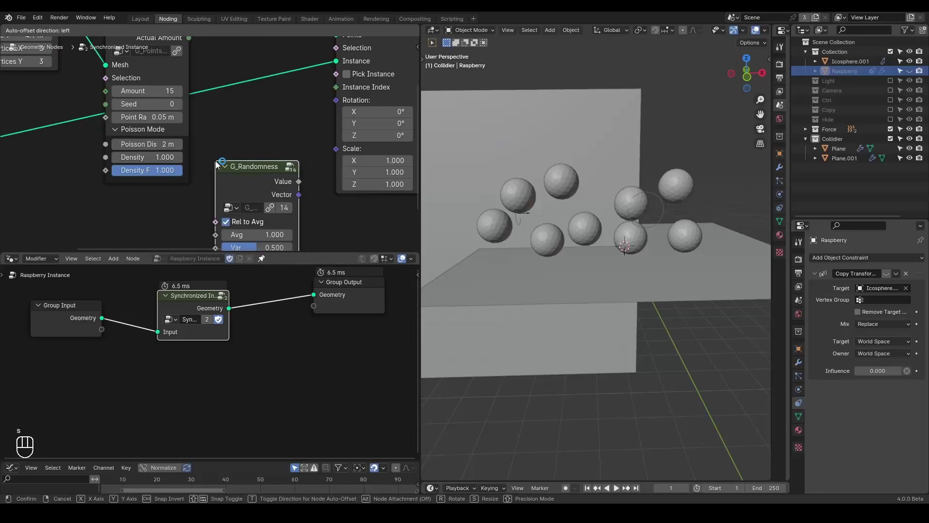
pyautogui.click(156, 305)
pyautogui.click(251, 169)
pyautogui.moveTo(246, 198); pyautogui.dragTo(299, 155)
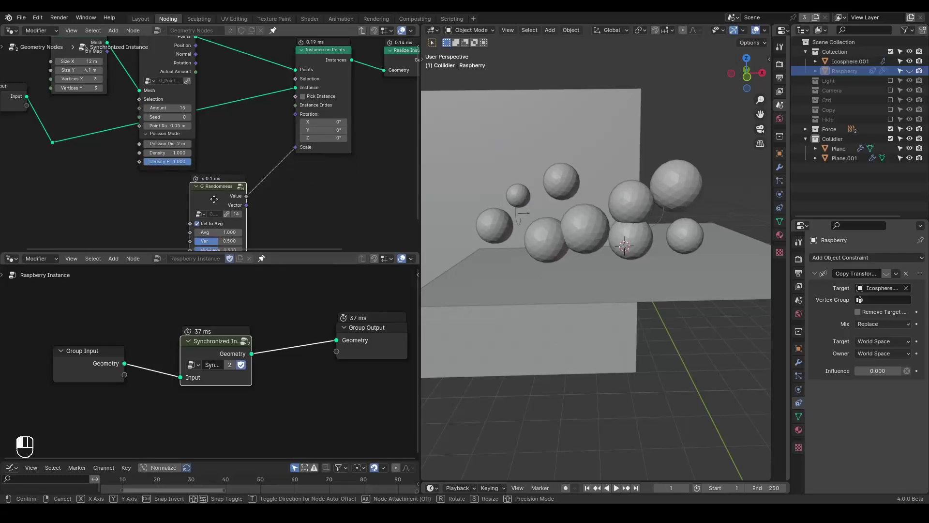
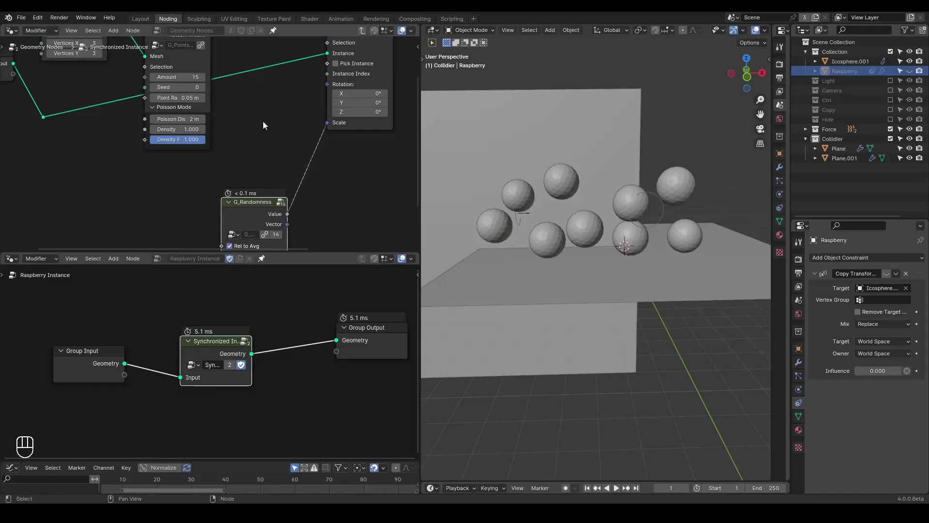
pyautogui.click(252, 166)
# Add a G_Random Rotation node wired into the Instance on Points rotation.
pyautogui.press('ctrl+a')
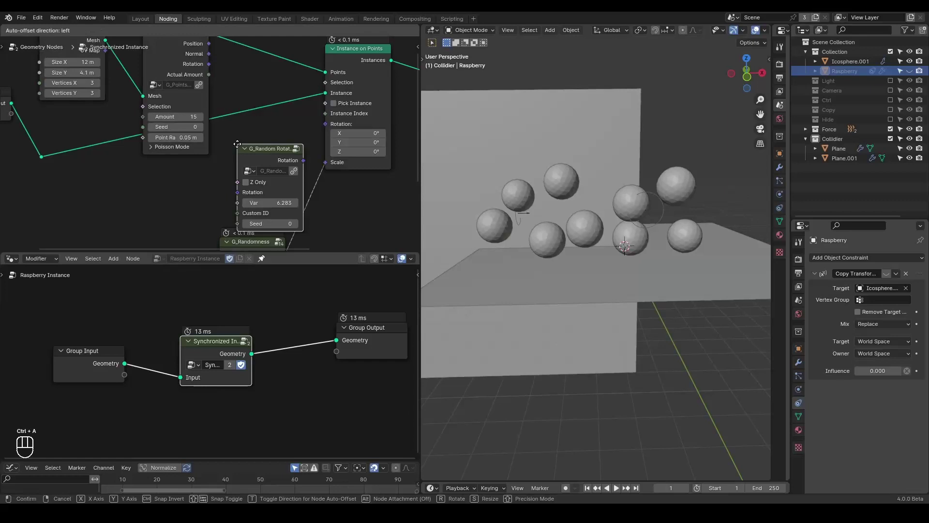
pyautogui.click(274, 158)
pyautogui.moveTo(304, 143); pyautogui.dragTo(328, 130)
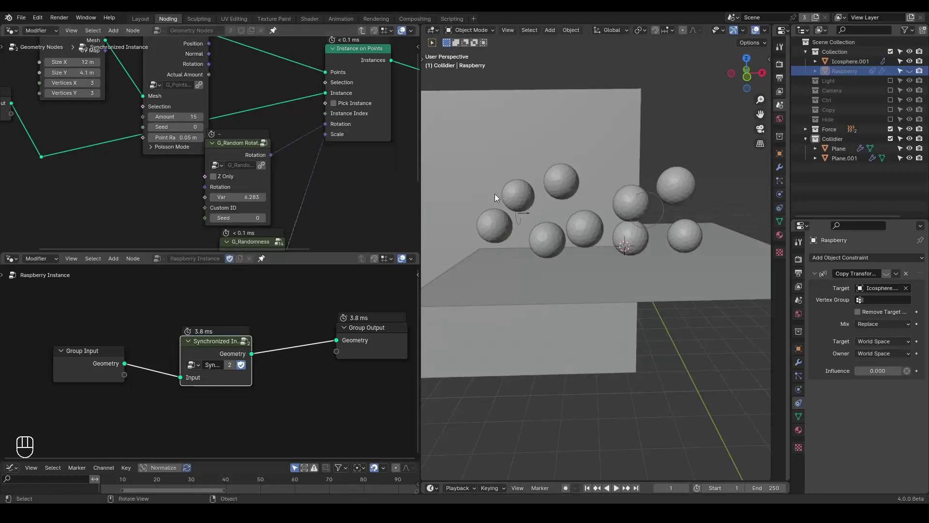
# Spread the icosphere points with a 2.3 m Poisson distance and rotation seed 51.
pyautogui.click(488, 197)
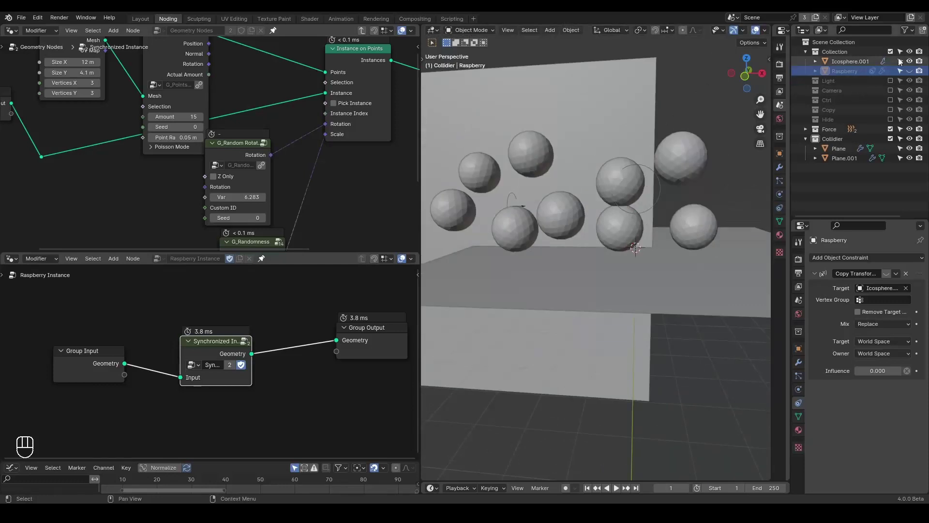
pyautogui.click(913, 63)
pyautogui.click(915, 72)
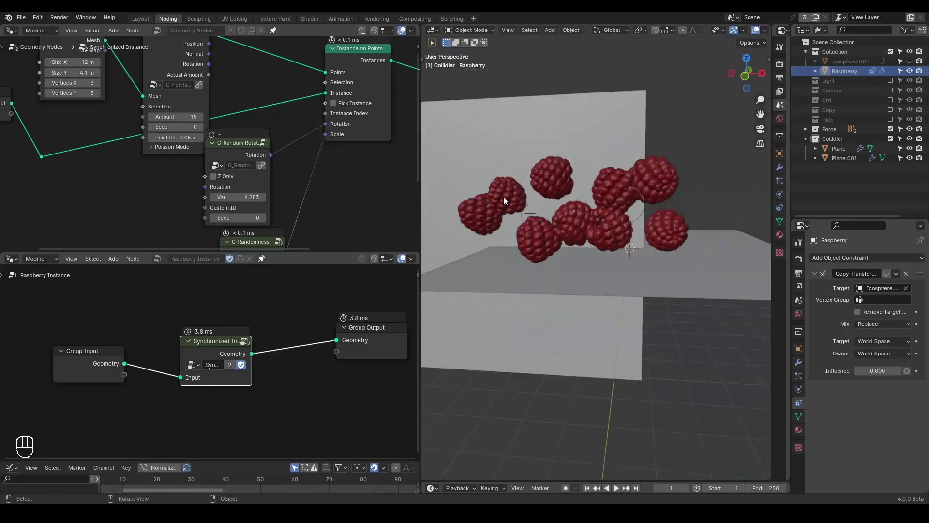
pyautogui.moveTo(525, 201); pyautogui.dragTo(513, 199)
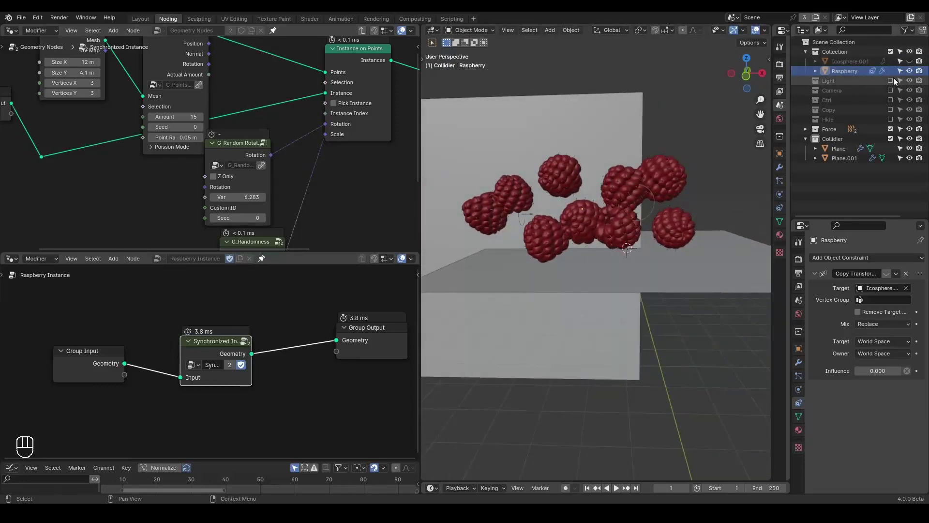
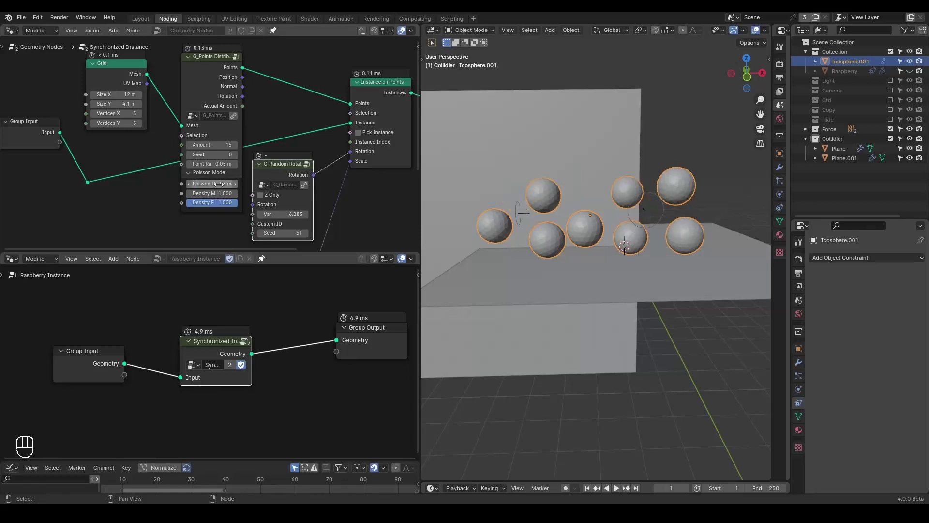
pyautogui.click(588, 235)
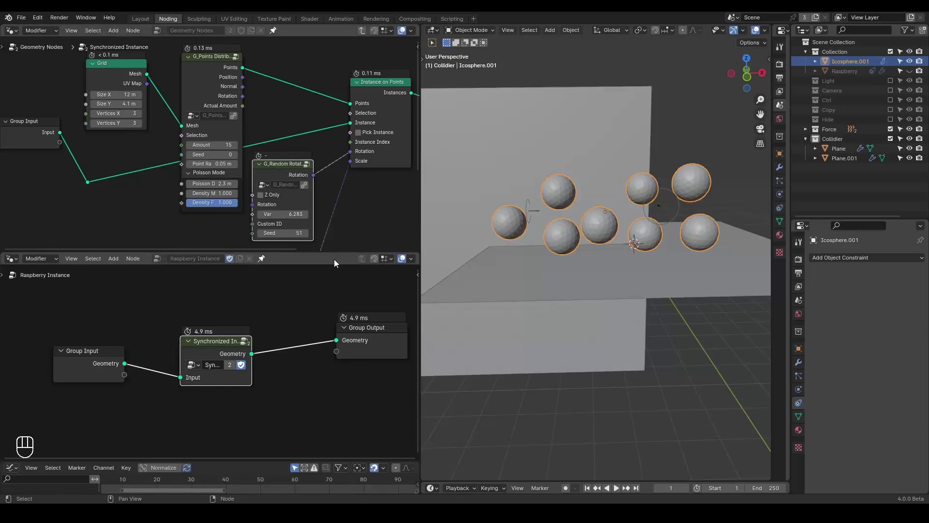
# Unhide and select the Raspberry object and bring its node tree into view.
pyautogui.click(910, 73)
pyautogui.click(848, 80)
pyautogui.moveTo(574, 232); pyautogui.dragTo(502, 269)
pyautogui.middleClick(231, 339)
# Make room after Group Input in the Raspberry Instance tree and look up a Transform Geometry node.
pyautogui.click(259, 336)
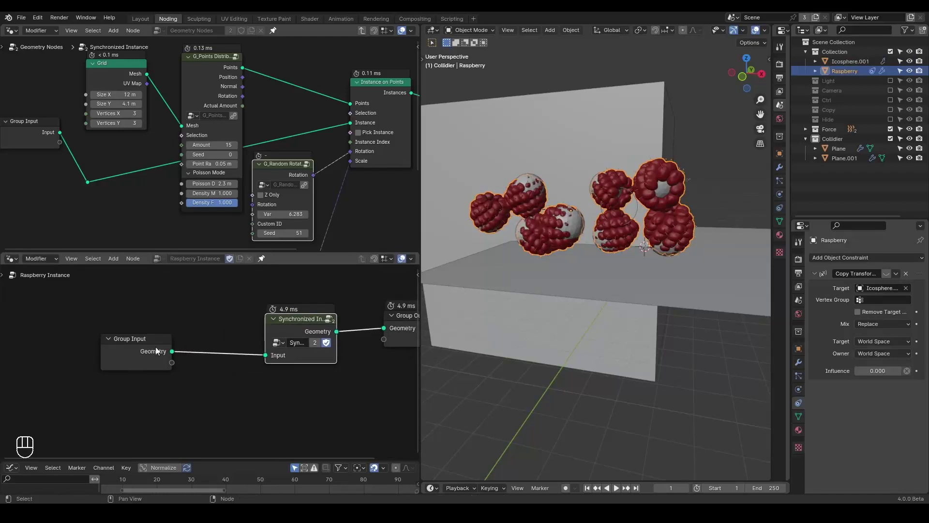
pyautogui.click(140, 353)
pyautogui.moveTo(522, 212); pyautogui.dragTo(474, 238)
pyautogui.press('ctrl+a')
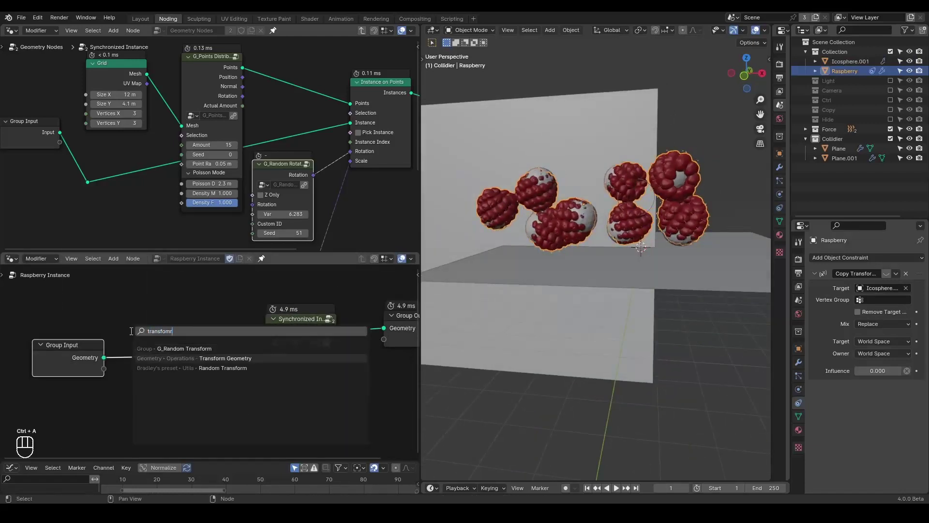
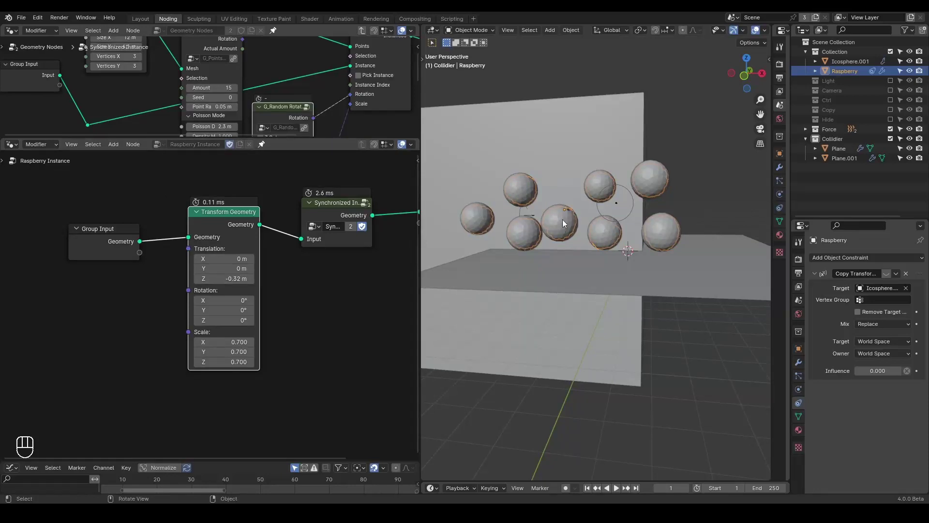
# Hide the raspberries and play the cloth simulation to check the icospheres crumple.
pyautogui.press('ctrl+shift+alt+q')
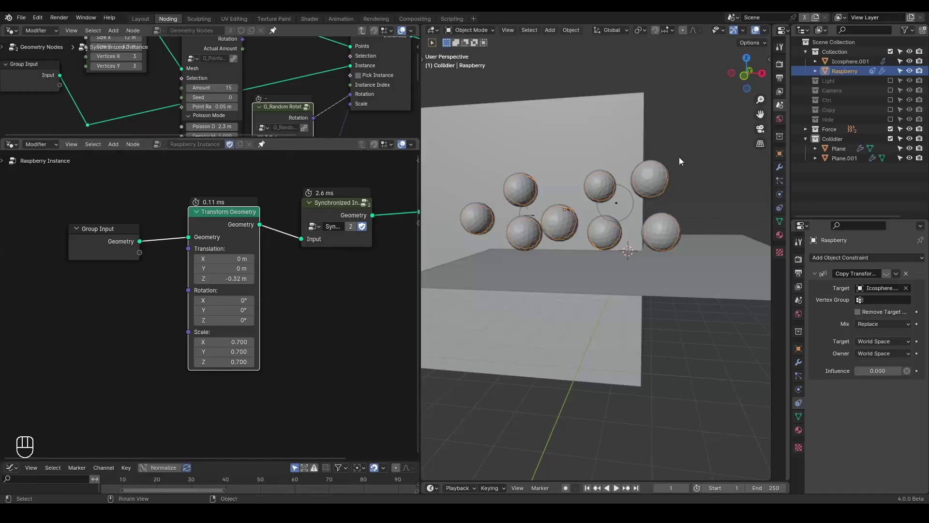
pyautogui.click(913, 74)
pyautogui.press('space')
pyautogui.press('shift+space')
pyautogui.press('space')
pyautogui.press('space')
pyautogui.press('space')
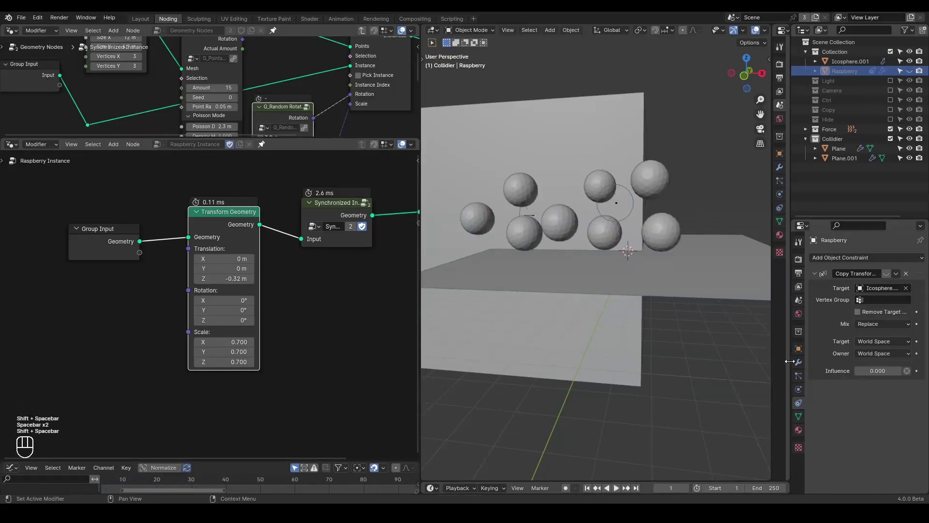
# Select objects in the Outliner, then stop playback and return to frame 1.
pyautogui.click(801, 366)
pyautogui.click(803, 378)
pyautogui.click(805, 391)
pyautogui.click(803, 408)
pyautogui.click(802, 387)
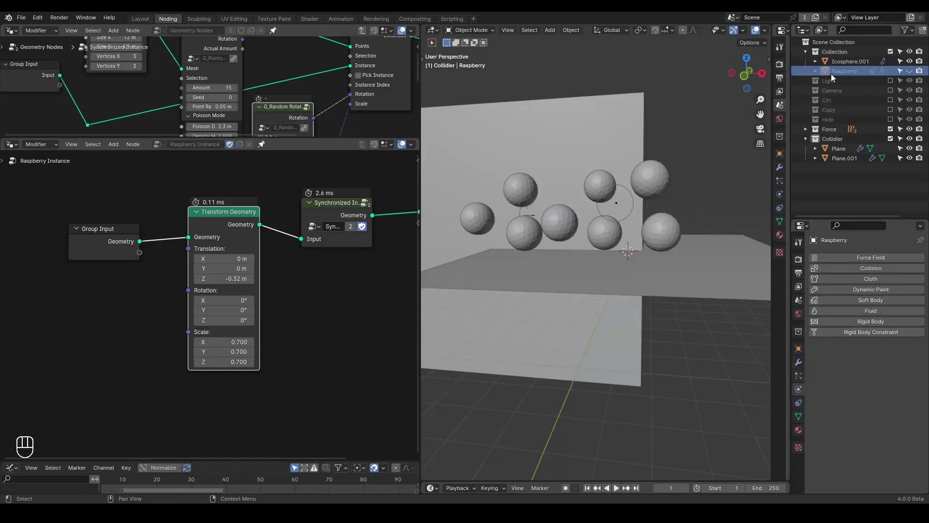
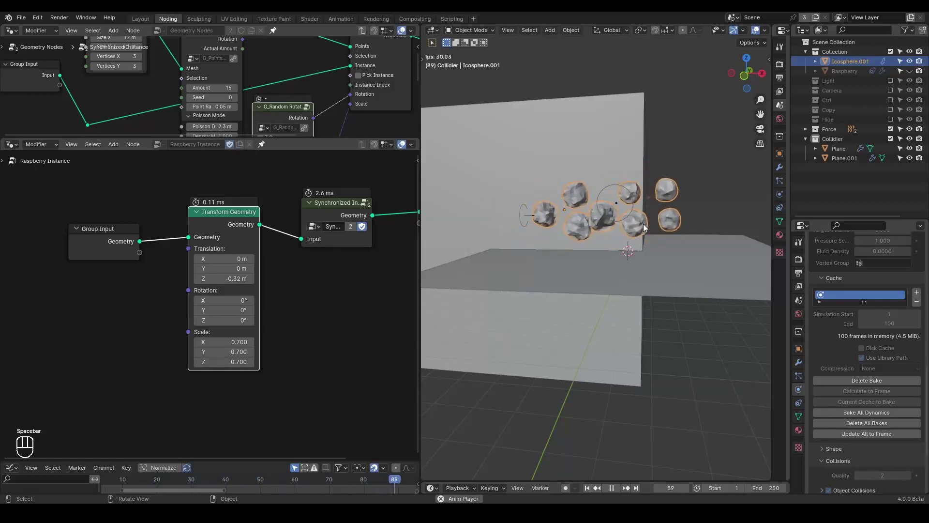
pyautogui.press('space')
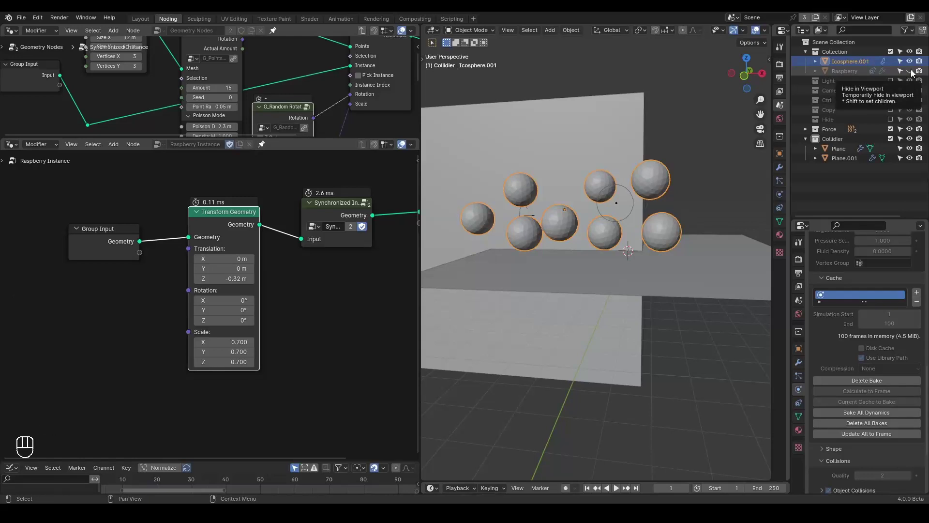
# Unhide and select Raspberry and add a Mesh Deform modifier below its geometry nodes.
pyautogui.click(914, 73)
pyautogui.click(860, 79)
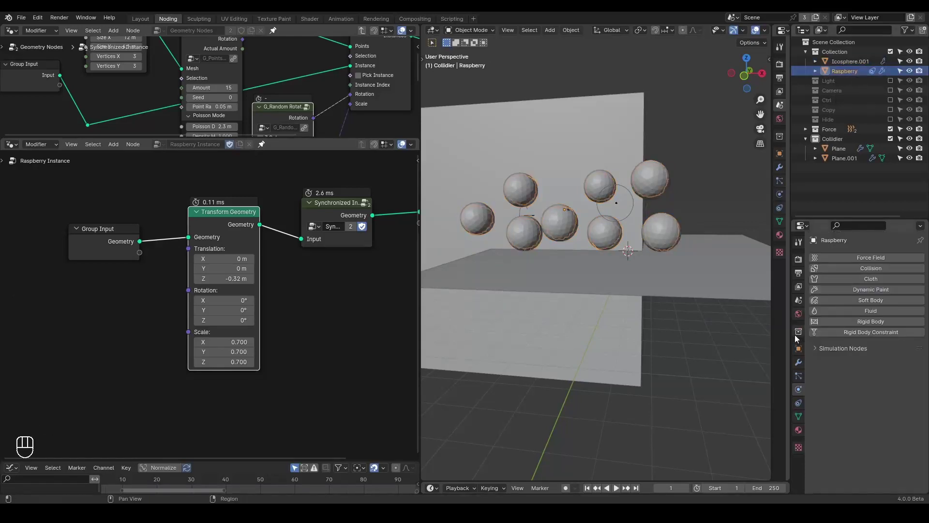
pyautogui.moveTo(800, 360); pyautogui.dragTo(832, 285)
pyautogui.moveTo(846, 259); pyautogui.dragTo(814, 270)
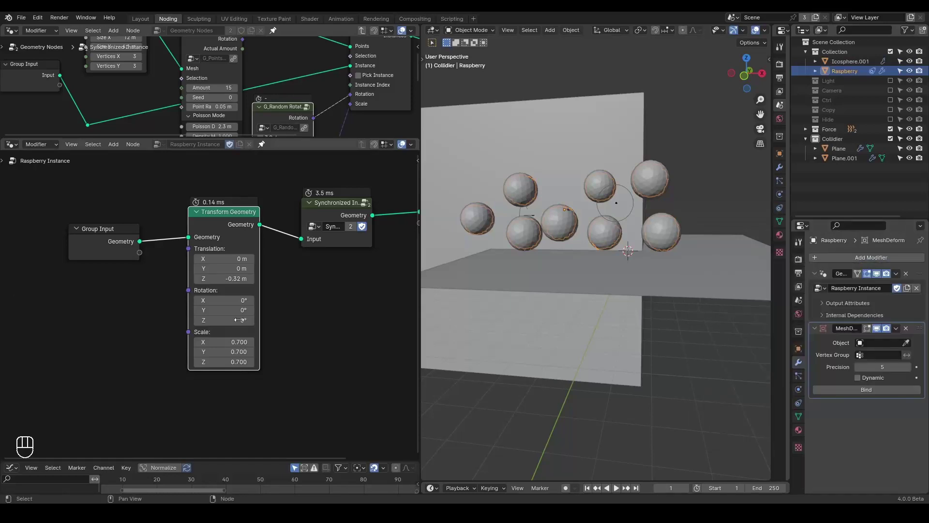
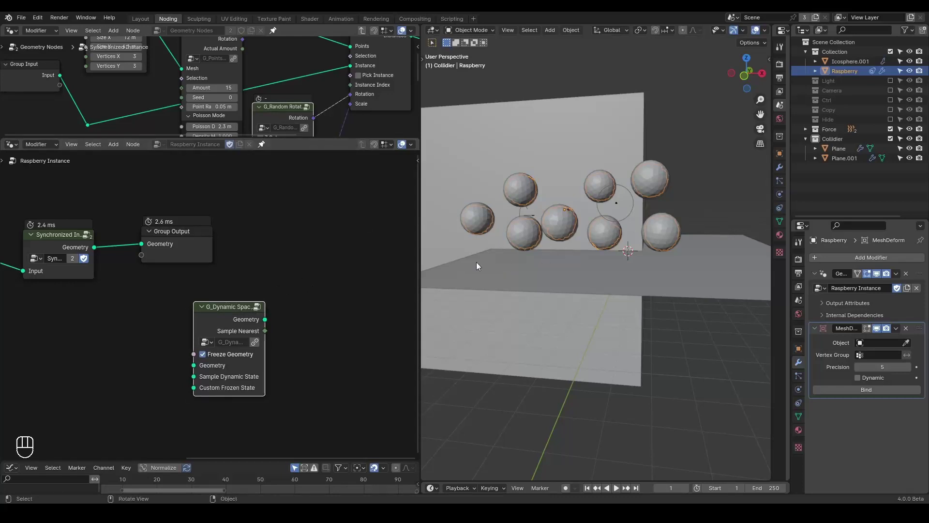
# Target the Mesh Deform at Icosphere.001, bind it and save the project.
pyautogui.press('x')
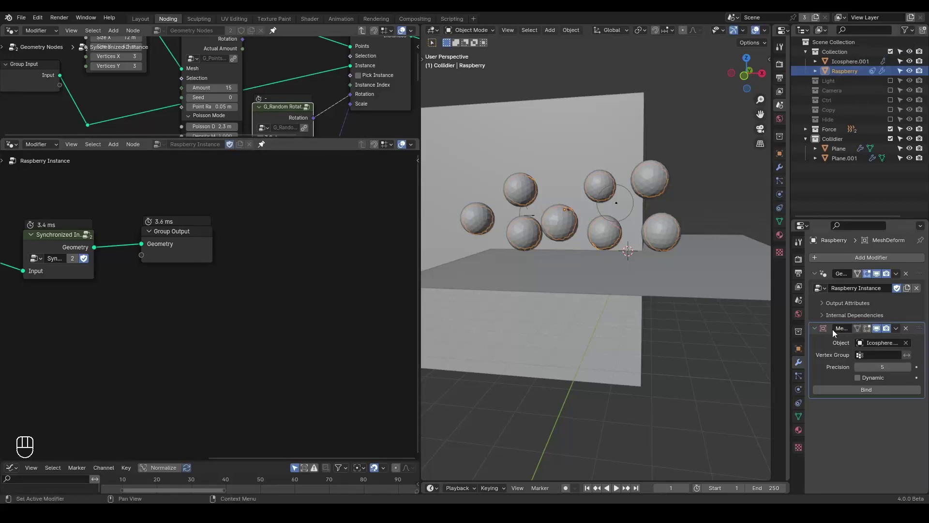
pyautogui.press('shift+space')
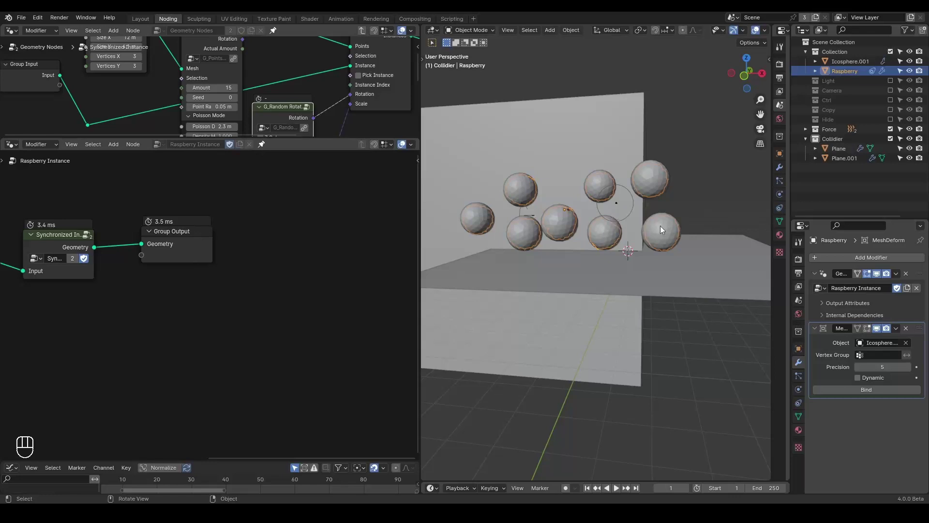
pyautogui.moveTo(852, 392); pyautogui.dragTo(530, 283)
pyautogui.press('ctrl+shift+alt+q')
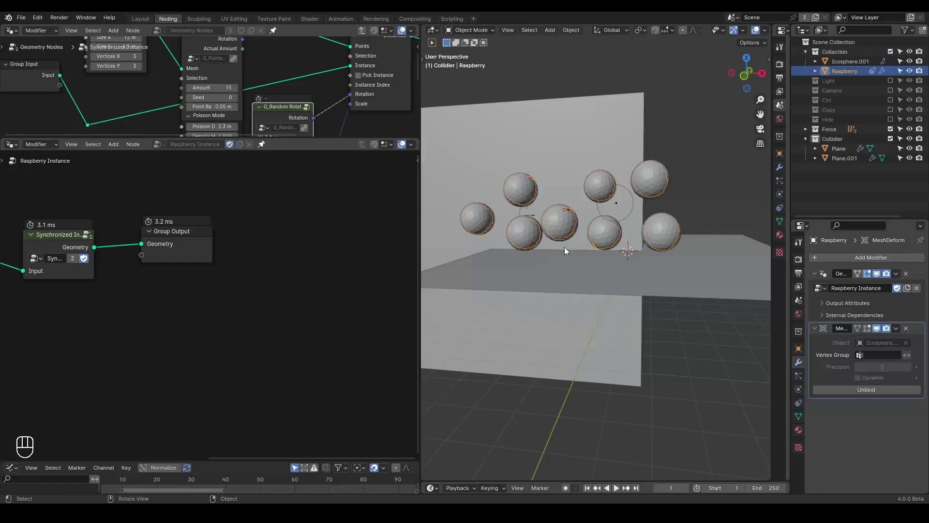
# Play to see the raspberries stretch into streaks, return to frame 1 and unbind the Mesh Deform.
pyautogui.moveTo(543, 252); pyautogui.dragTo(547, 260)
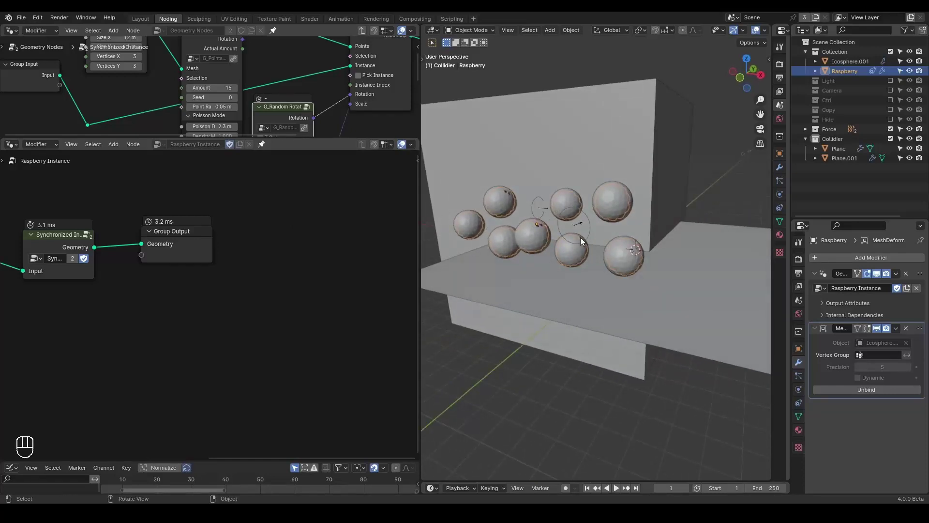
pyautogui.press('space')
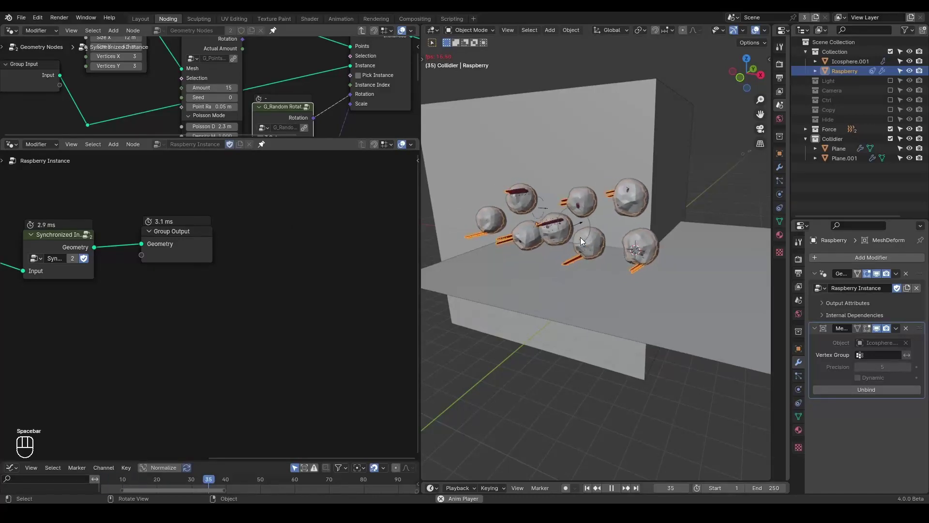
pyautogui.press('space')
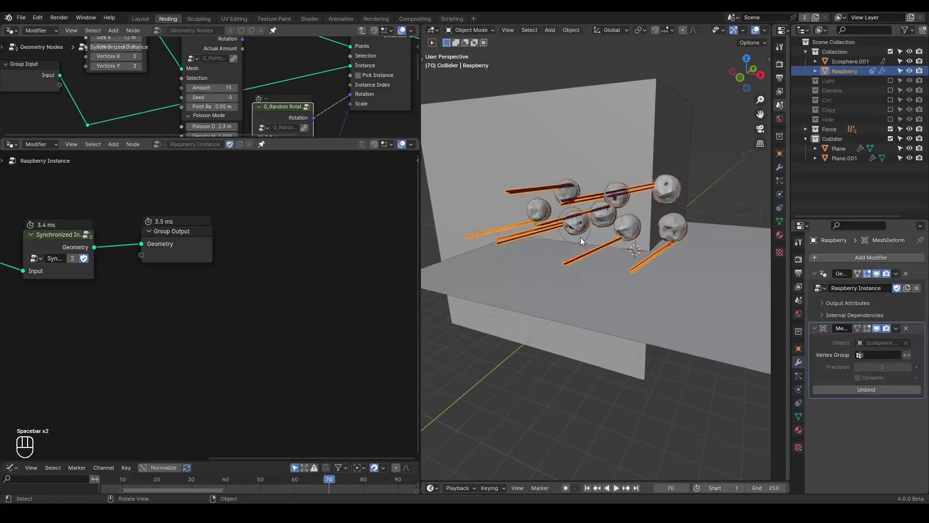
pyautogui.moveTo(556, 237); pyautogui.dragTo(570, 244)
pyautogui.press('shift+space')
pyautogui.click(579, 243)
pyautogui.moveTo(567, 232); pyautogui.dragTo(590, 212)
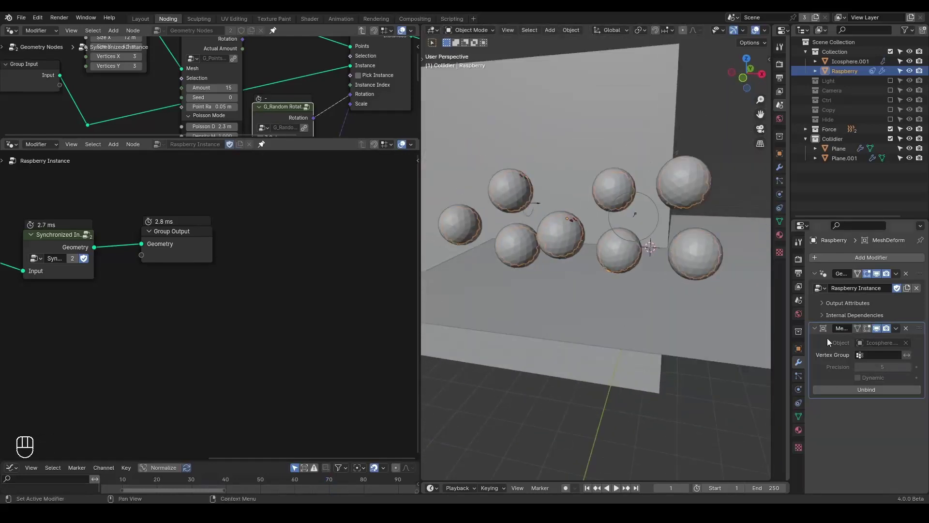
pyautogui.click(840, 390)
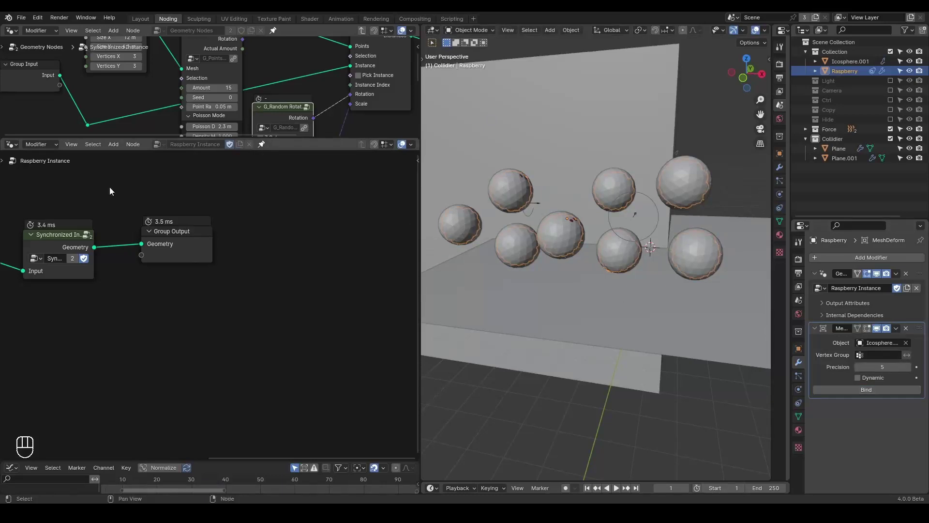
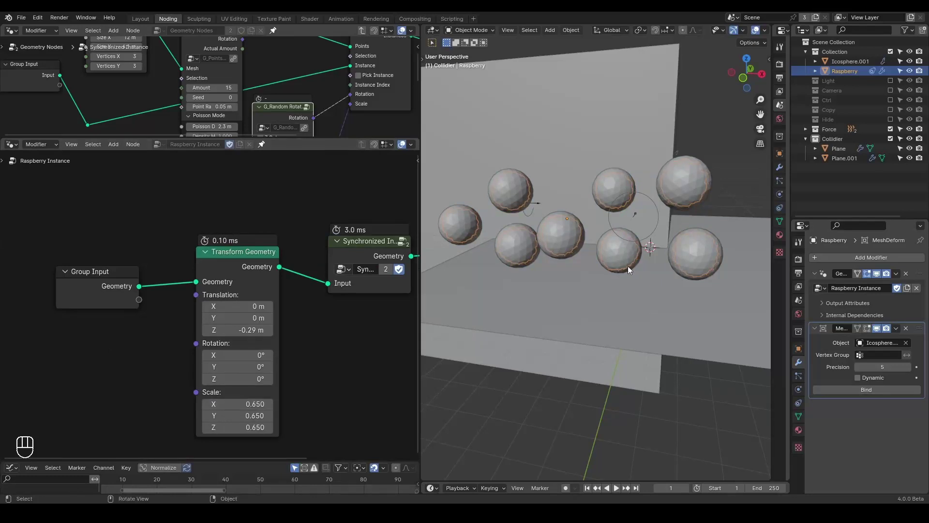
# Rebind the Mesh Deform to Icosphere.001, save the project and play the simulation.
pyautogui.press('shift+space')
pyautogui.moveTo(880, 391); pyautogui.dragTo(511, 279)
pyautogui.press('ctrl+shift+alt+q')
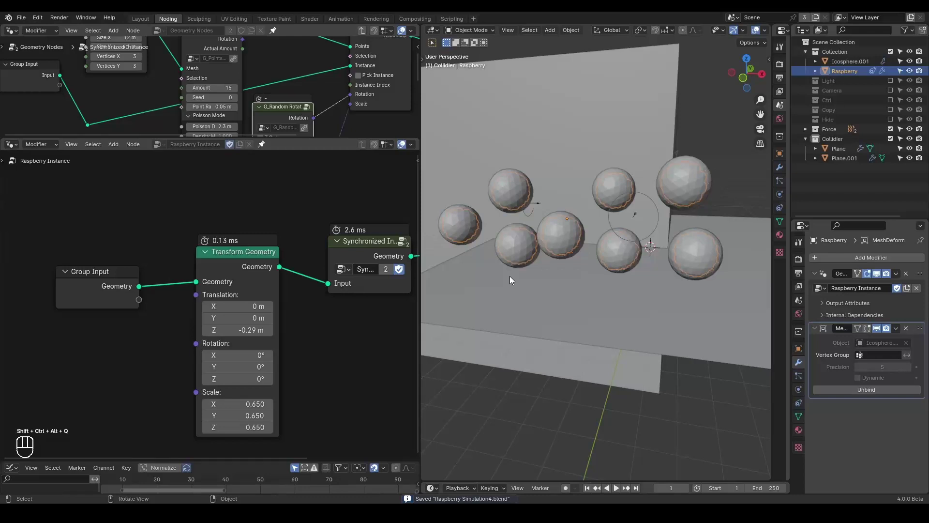
pyautogui.press('space')
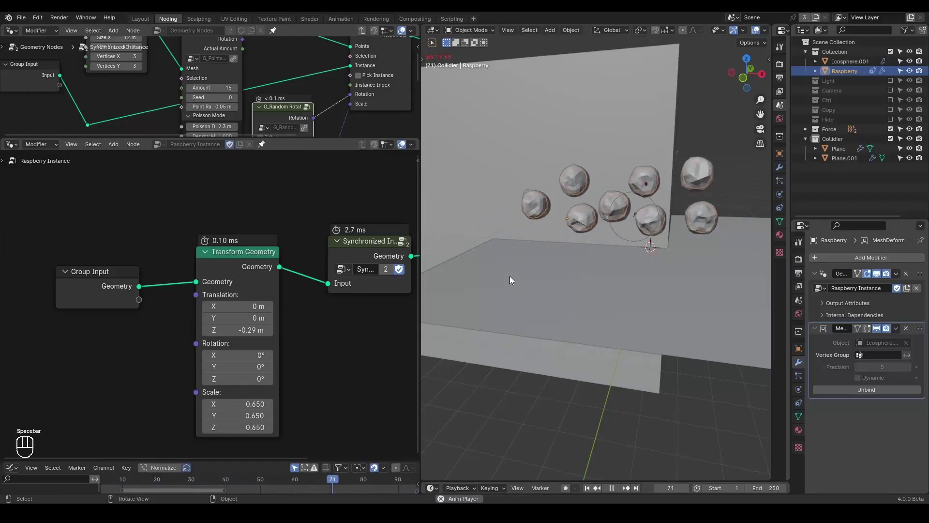
pyautogui.press('space')
# Hide the icosphere cages and play the animation while orbiting the squishing raspberries.
pyautogui.moveTo(546, 265); pyautogui.dragTo(566, 253)
pyautogui.click(917, 65)
pyautogui.moveTo(619, 217); pyautogui.dragTo(590, 216)
pyautogui.moveTo(592, 220); pyautogui.dragTo(614, 219)
pyautogui.press('shift+space')
pyautogui.click(613, 221)
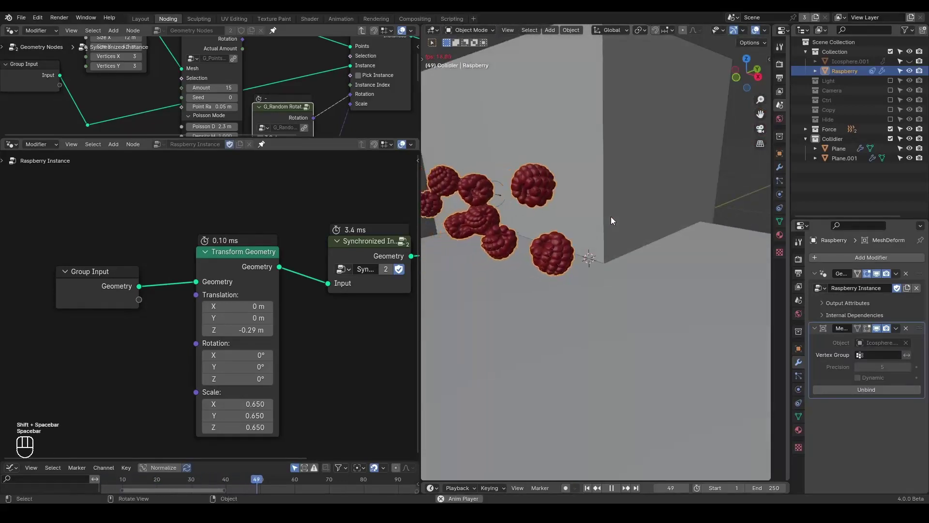
pyautogui.press('space')
pyautogui.moveTo(590, 232); pyautogui.dragTo(733, 226)
pyautogui.moveTo(653, 245); pyautogui.dragTo(672, 243)
# Replay the raspberries crumpling against wall and floor from several angles, ending at frame 1.
pyautogui.press('shift+space')
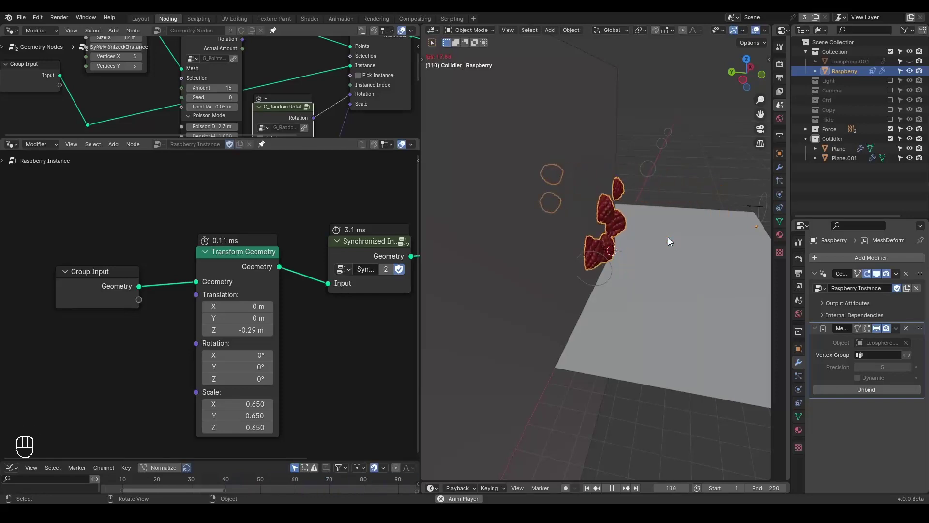
pyautogui.press('space')
pyautogui.moveTo(640, 229); pyautogui.dragTo(559, 236)
pyautogui.moveTo(563, 237); pyautogui.dragTo(652, 232)
pyautogui.press('shift+space')
pyautogui.click(597, 236)
pyautogui.press('space')
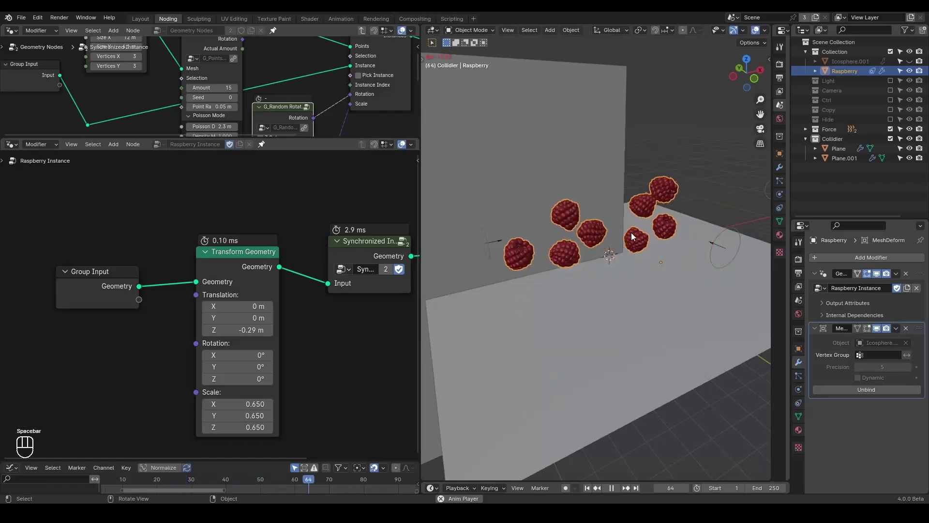
pyautogui.press('space')
pyautogui.moveTo(576, 224); pyautogui.dragTo(546, 225)
pyautogui.moveTo(528, 213); pyautogui.dragTo(610, 222)
pyautogui.press('shift+space')
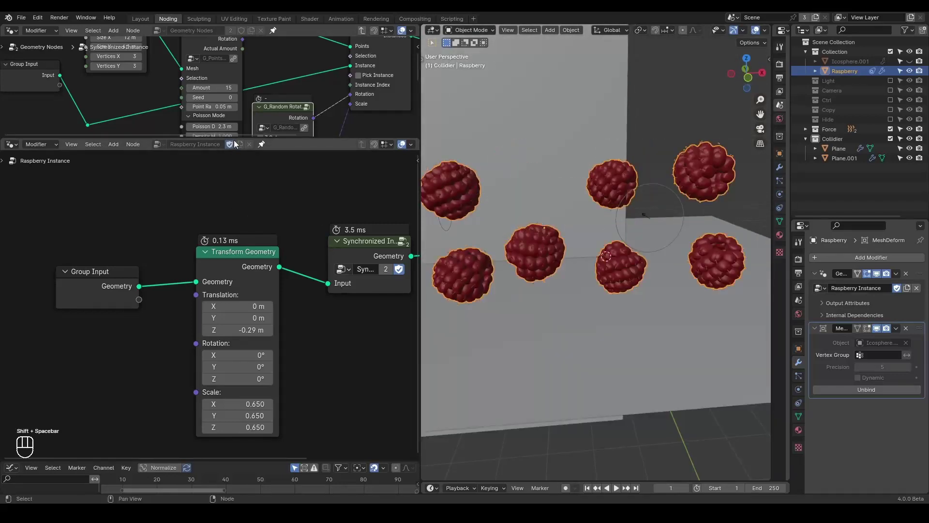
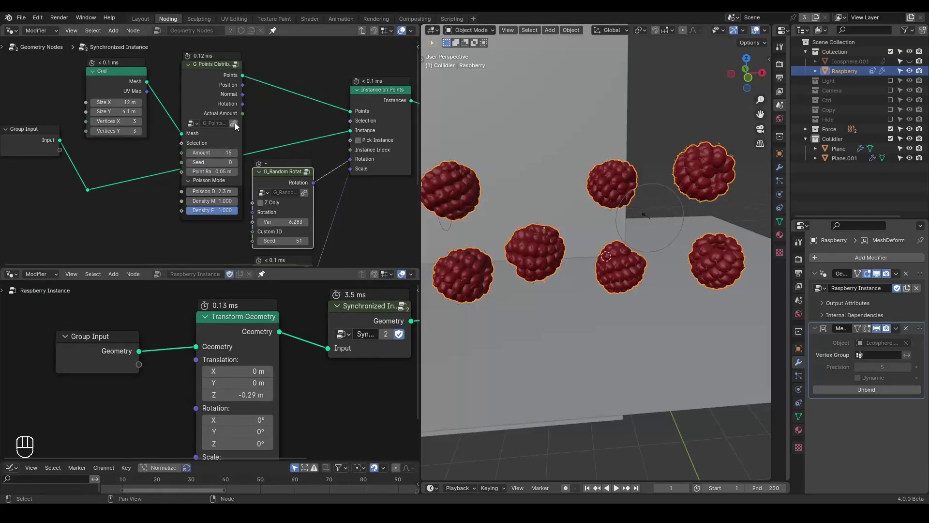
# Pan to the point-distribution nodes, move them aside and insert Realize Instances after Instance on Points.
pyautogui.click(204, 183)
pyautogui.middleClick(278, 141)
pyautogui.moveTo(582, 240); pyautogui.dragTo(551, 250)
pyautogui.middleClick(592, 238)
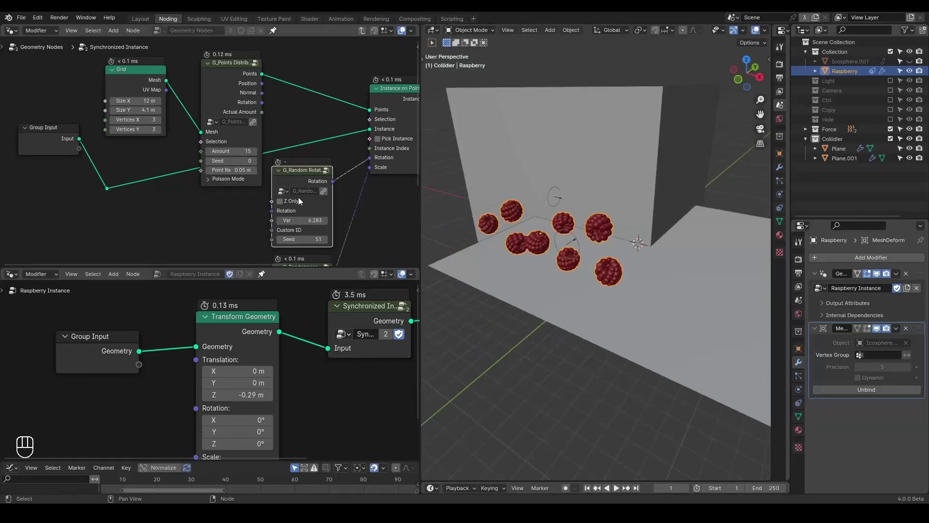
pyautogui.moveTo(306, 182); pyautogui.dragTo(262, 190)
pyautogui.click(173, 94)
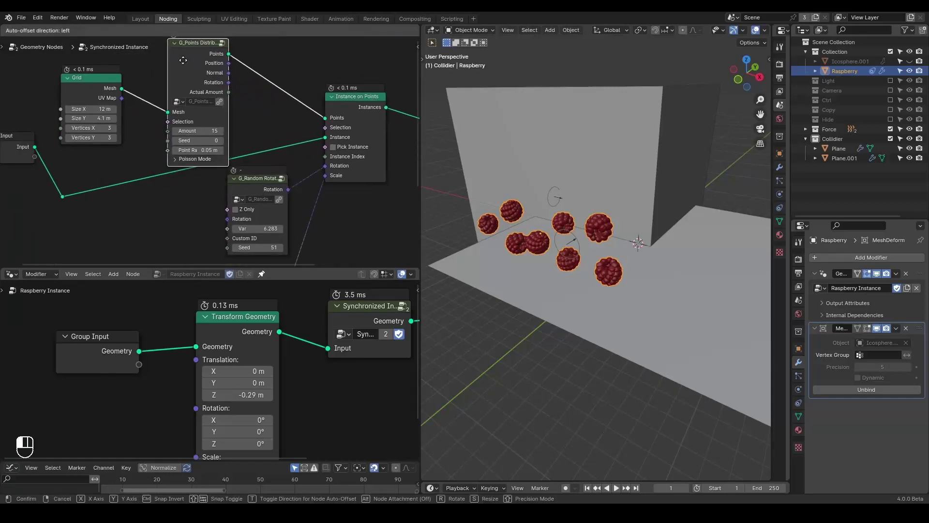
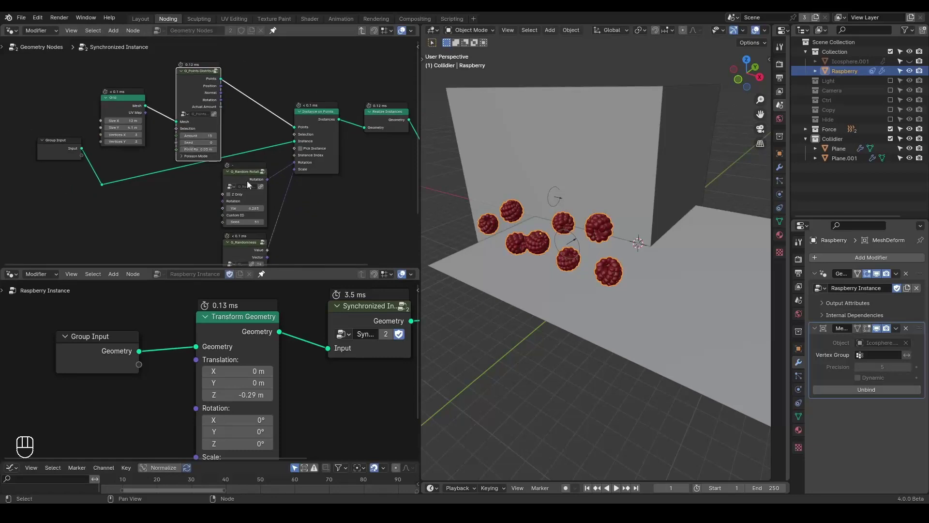
pyautogui.click(268, 317)
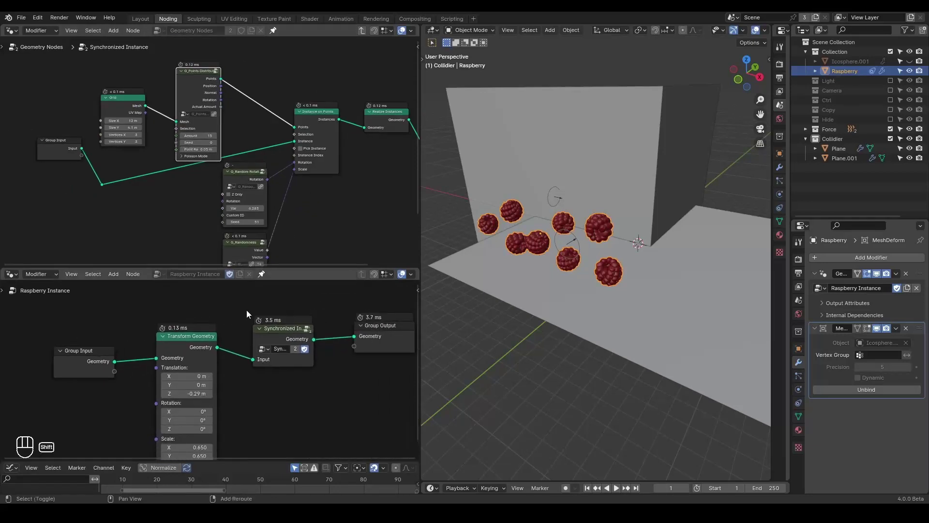